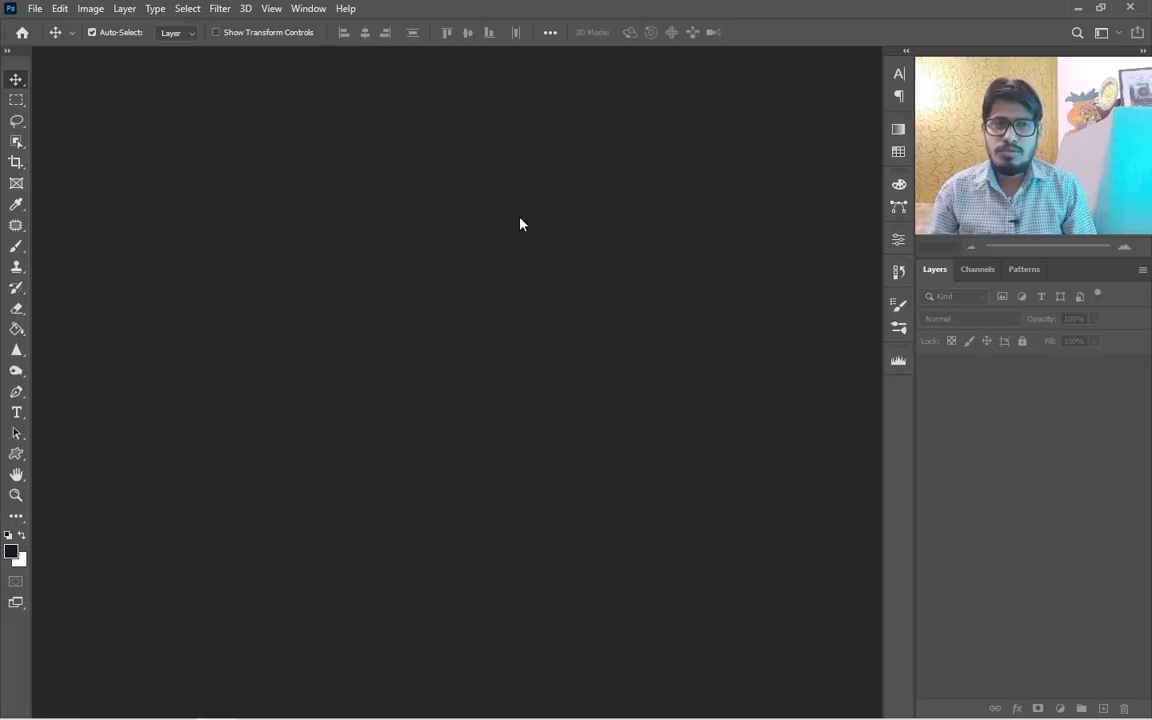
Bring up the Open dialog to browse for the portrait photo.
key("F1")
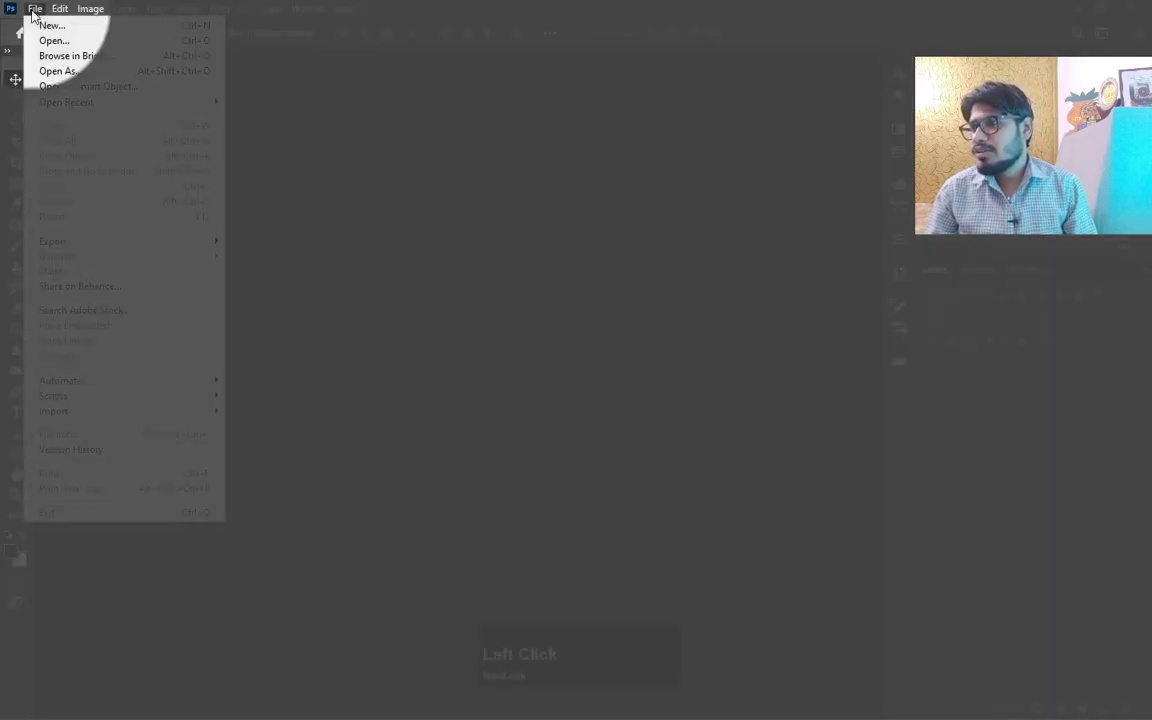
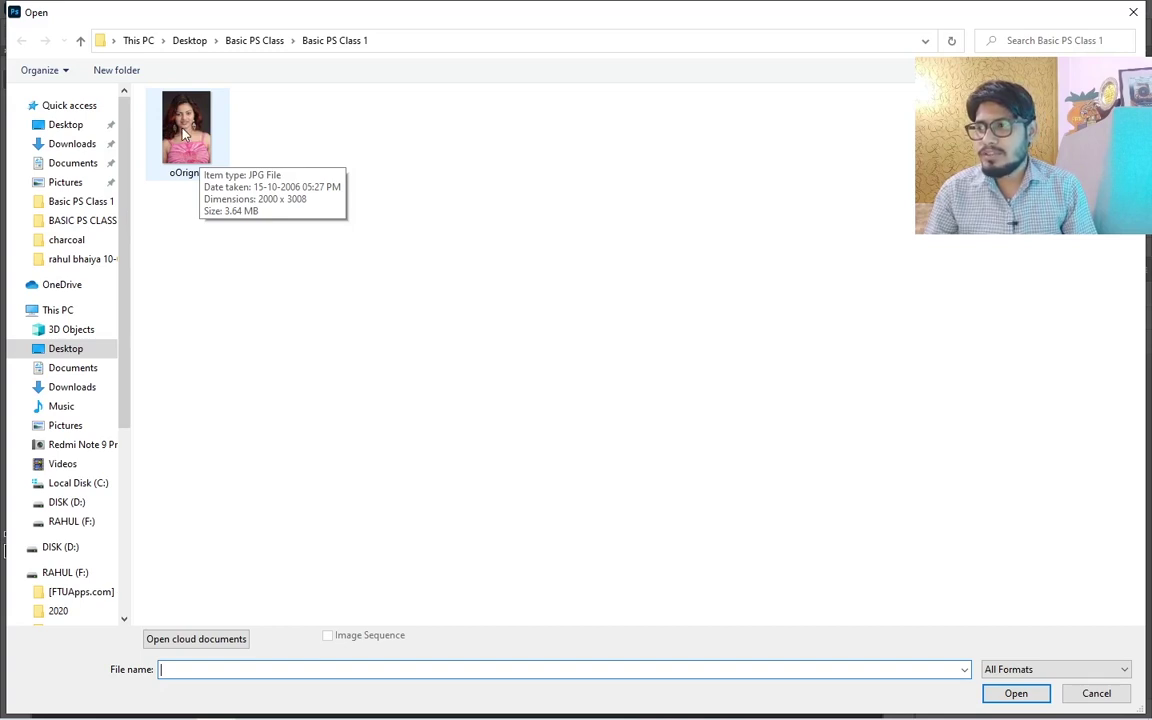
Open the portrait photo oOrignal.jpg as a single Background layer.
left_click(187, 130)
key("F1")
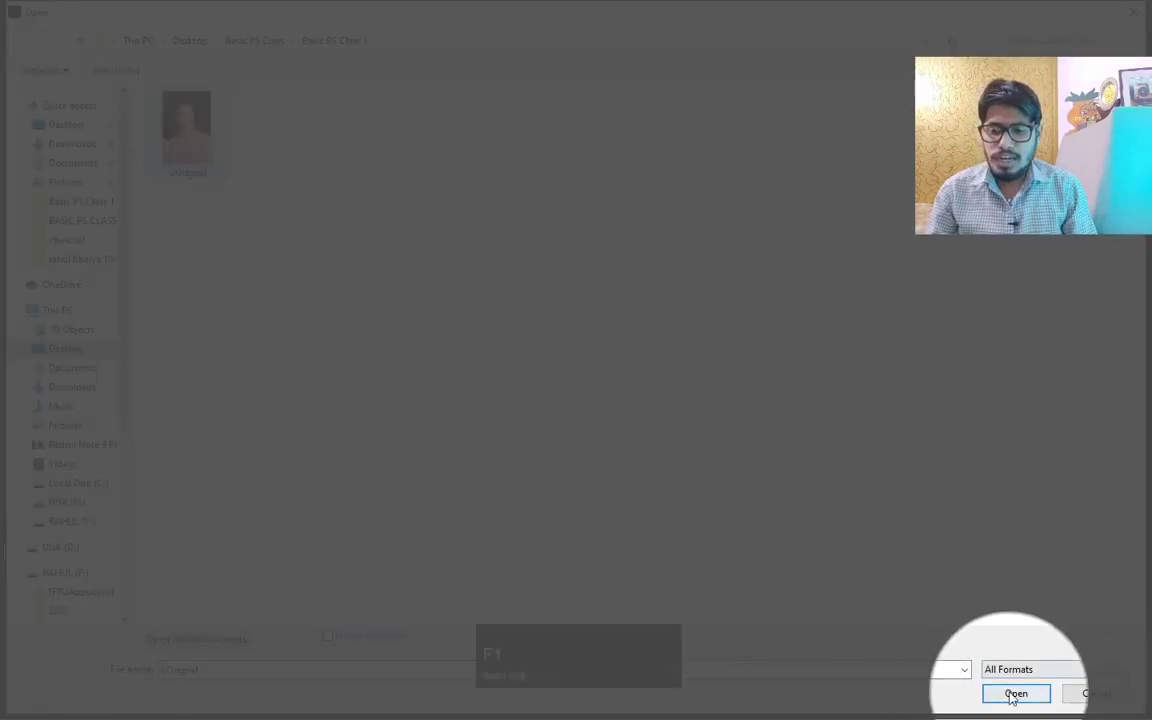
left_click(1023, 693)
key("F1")
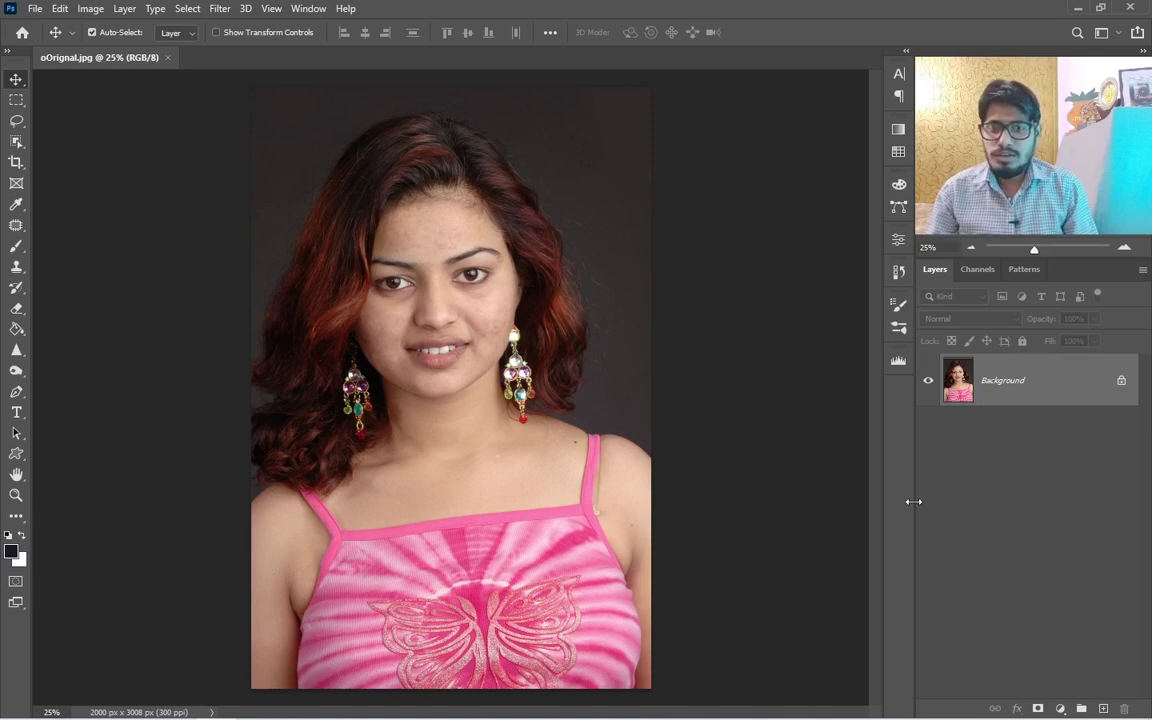
Duplicate the Background layer to create Background copy above the original.
key("F1")
left_click(1012, 370)
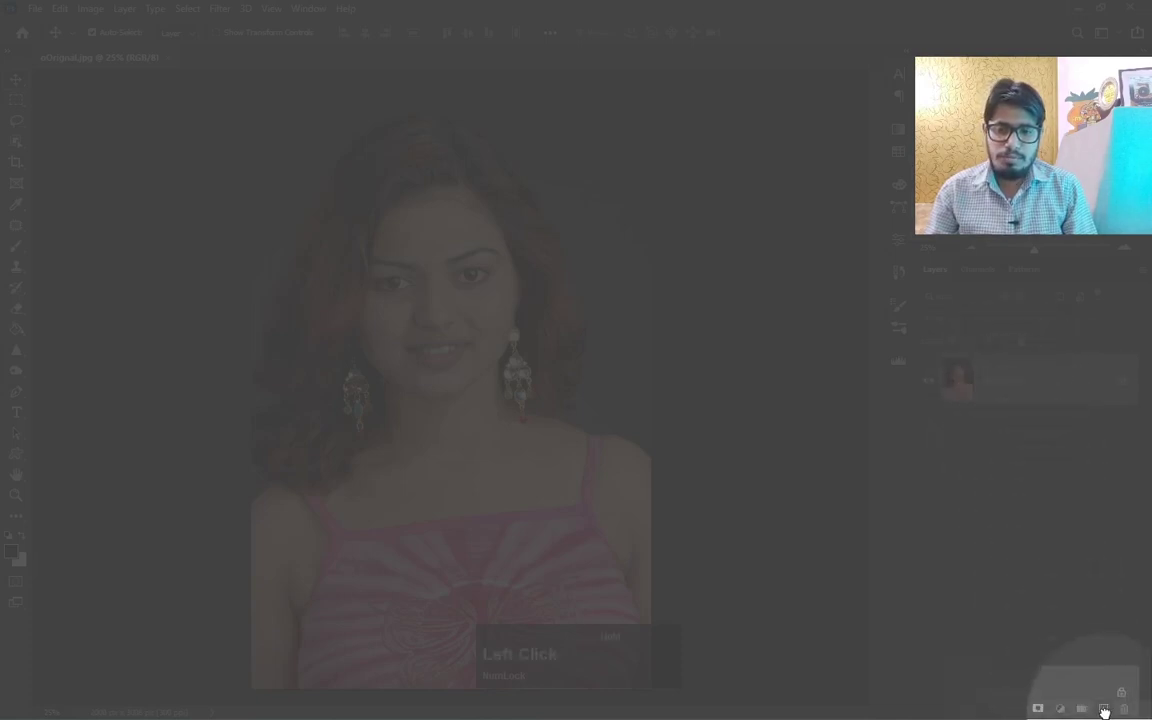
key("F1")
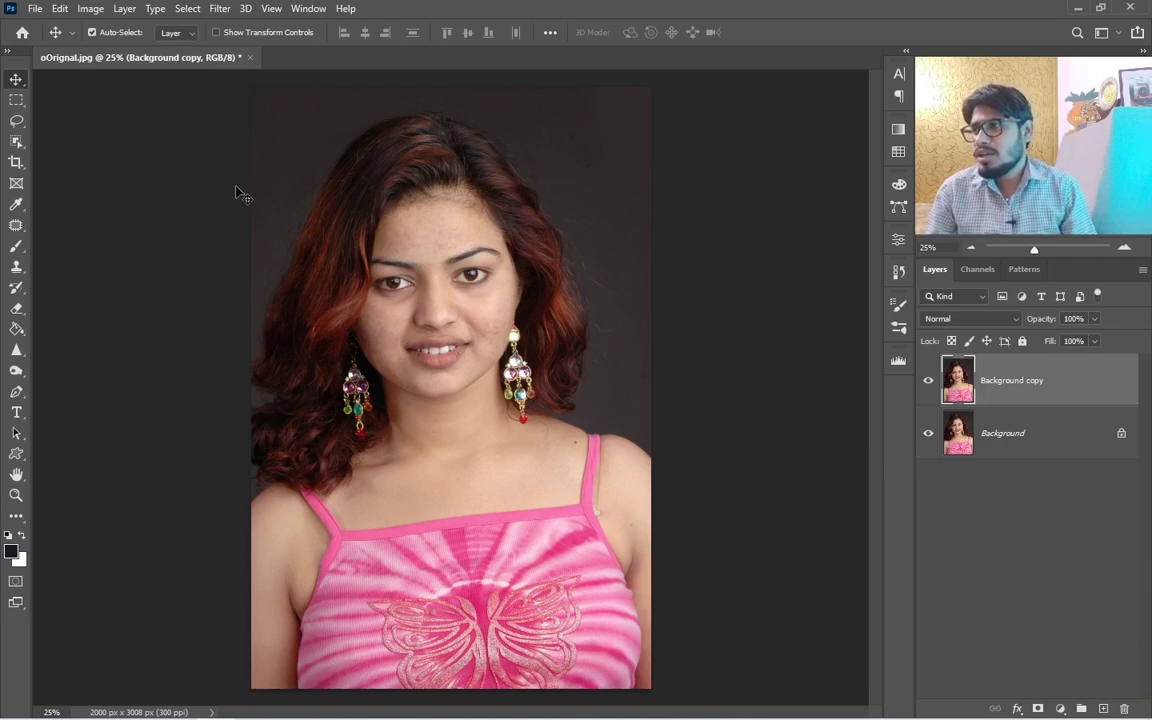
key("F1")
Show the Image adjustments list for the duplicated portrait layer.
left_click(88, 13)
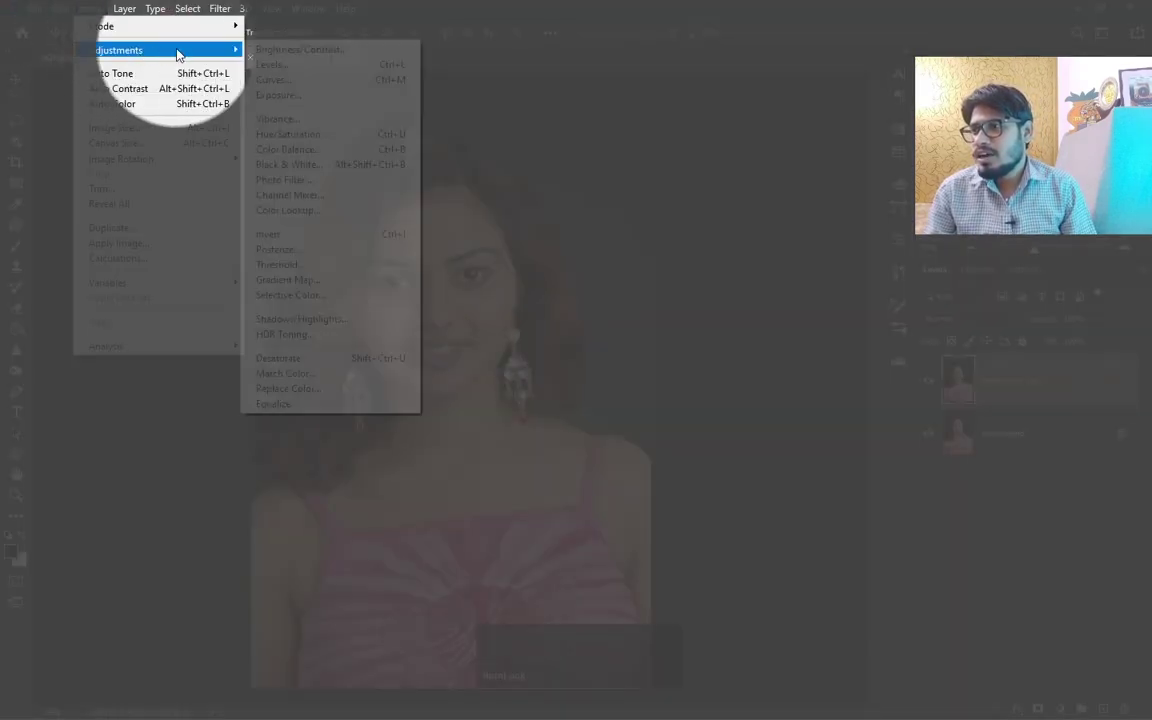
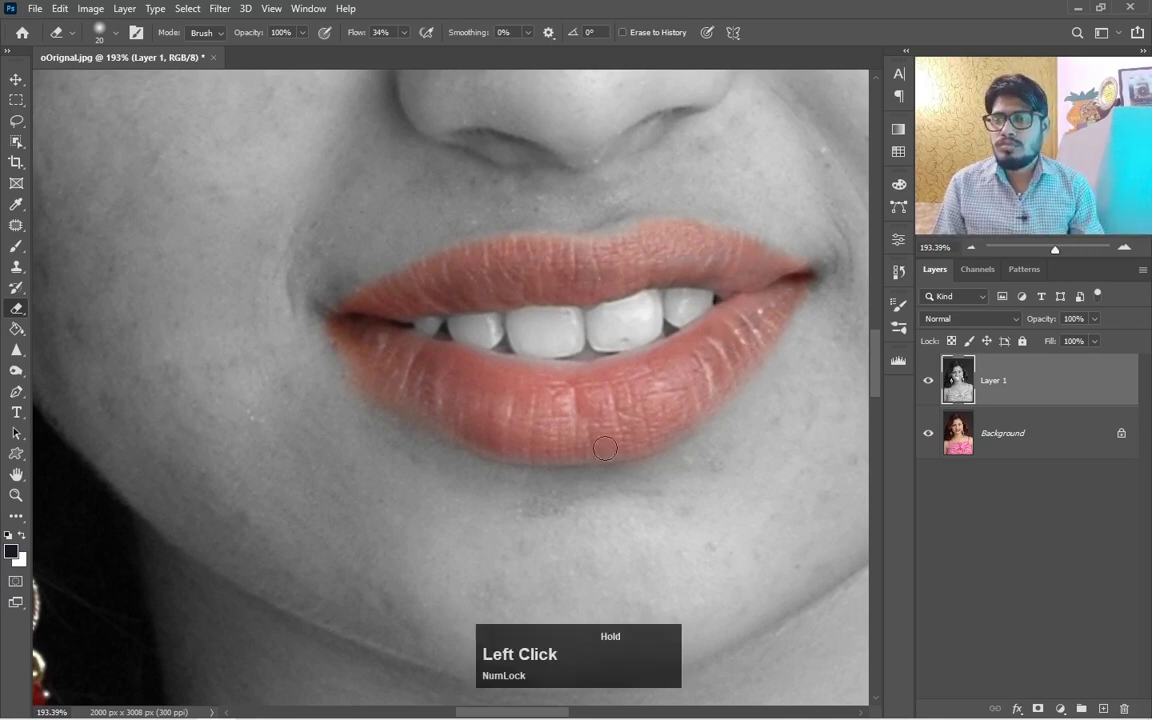
Zoom out to view the whole portrait with lips and earrings in colour.
scroll("down", 3)
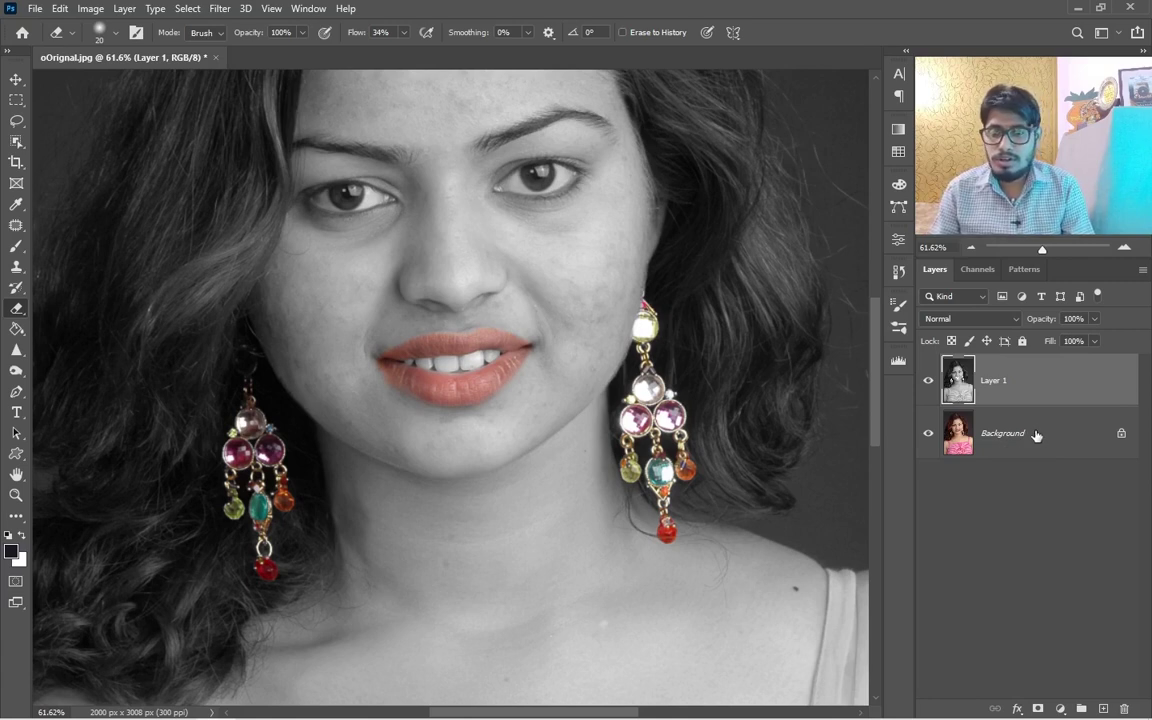
Duplicate the colour Background layer with Ctrl+J and show the adjustments list for the copy.
left_click(1038, 427)
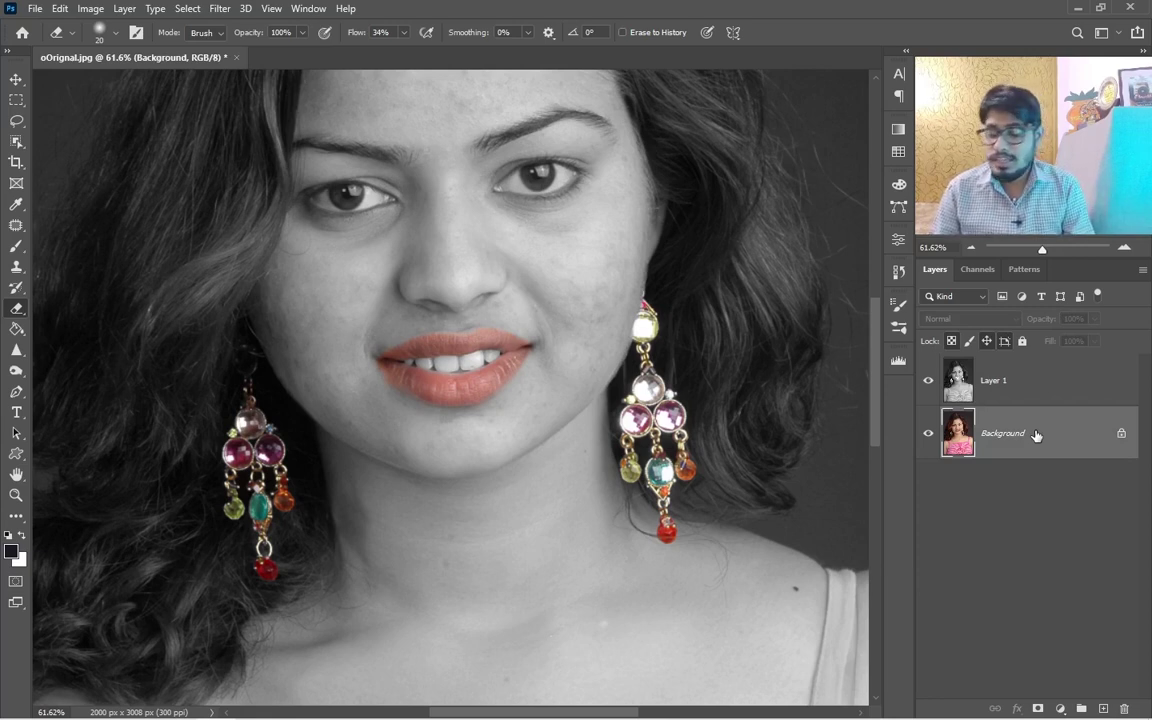
key("ctrl+Num_Lock")
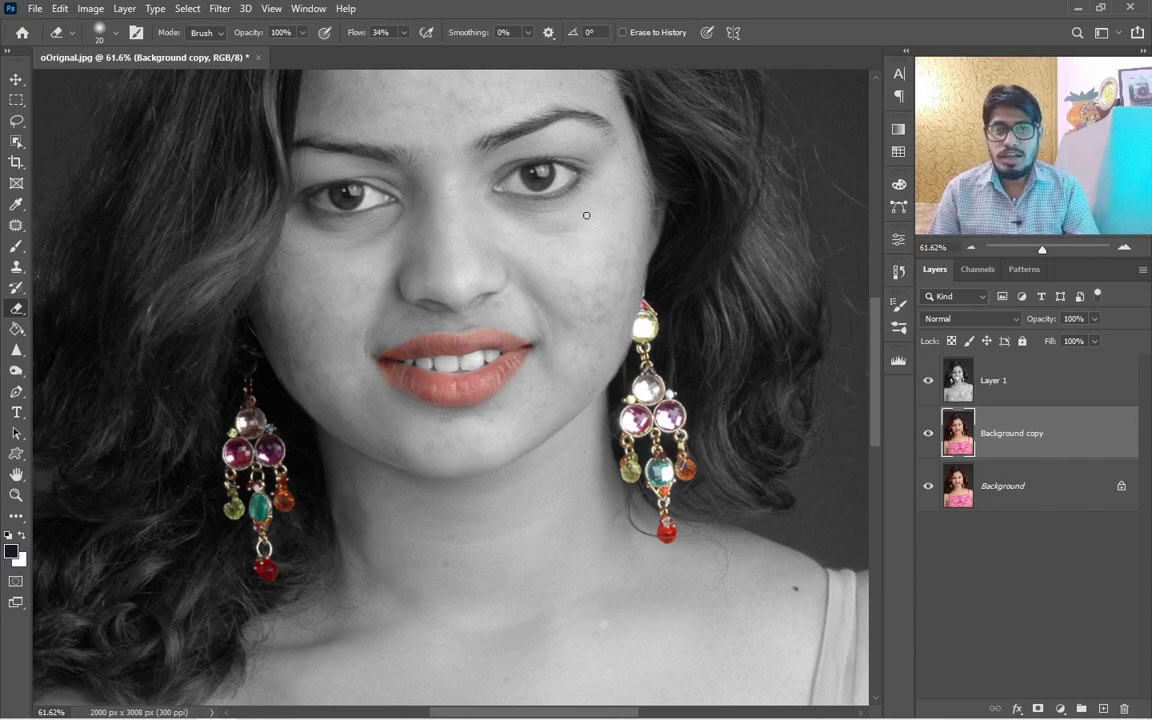
key("F1")
left_click(103, 15)
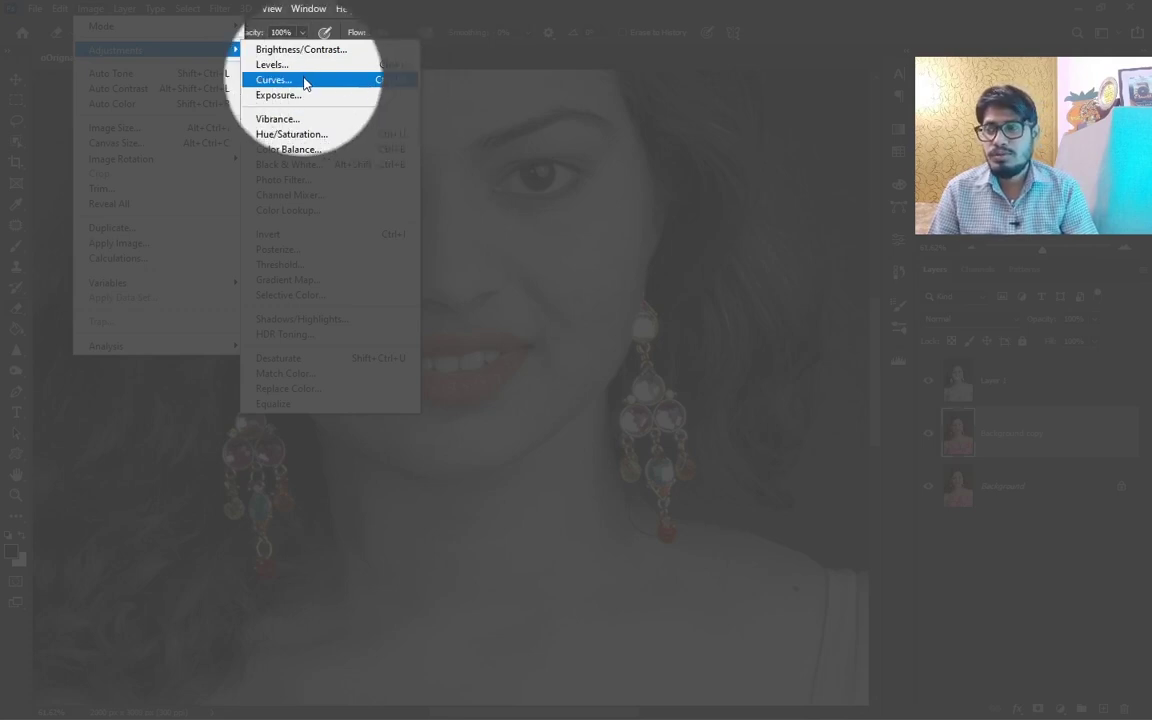
Apply a Curves adjustment to the Background copy and compare with Preview toggled.
left_click(307, 79)
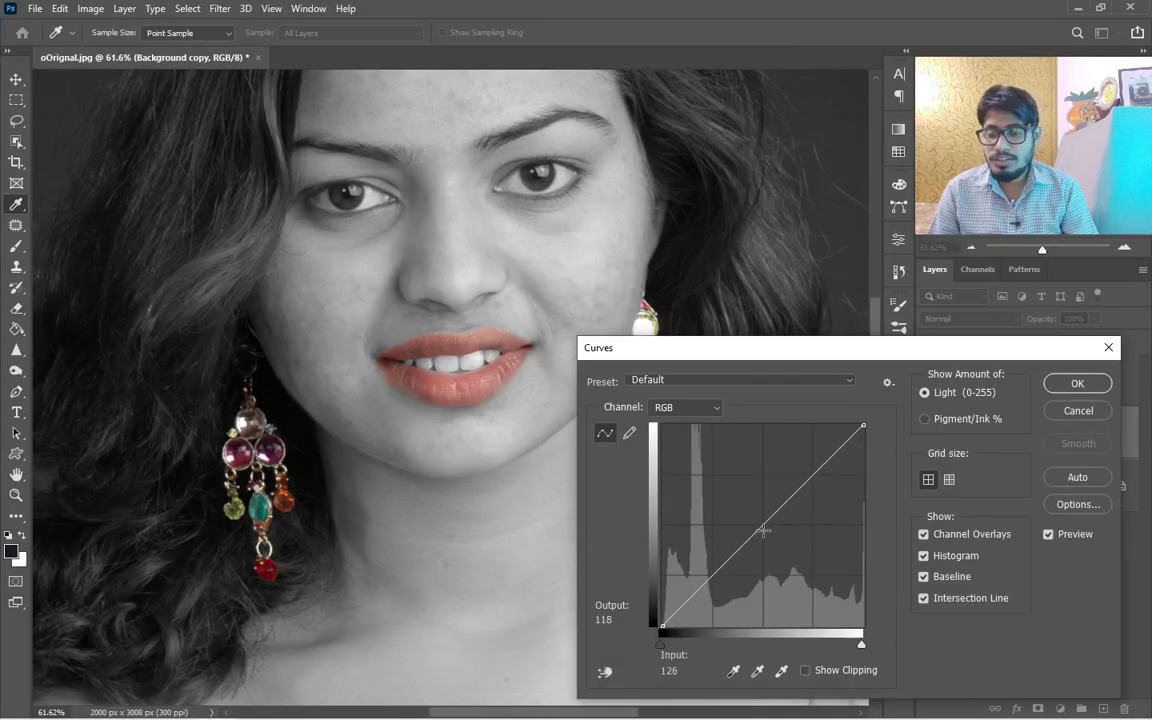
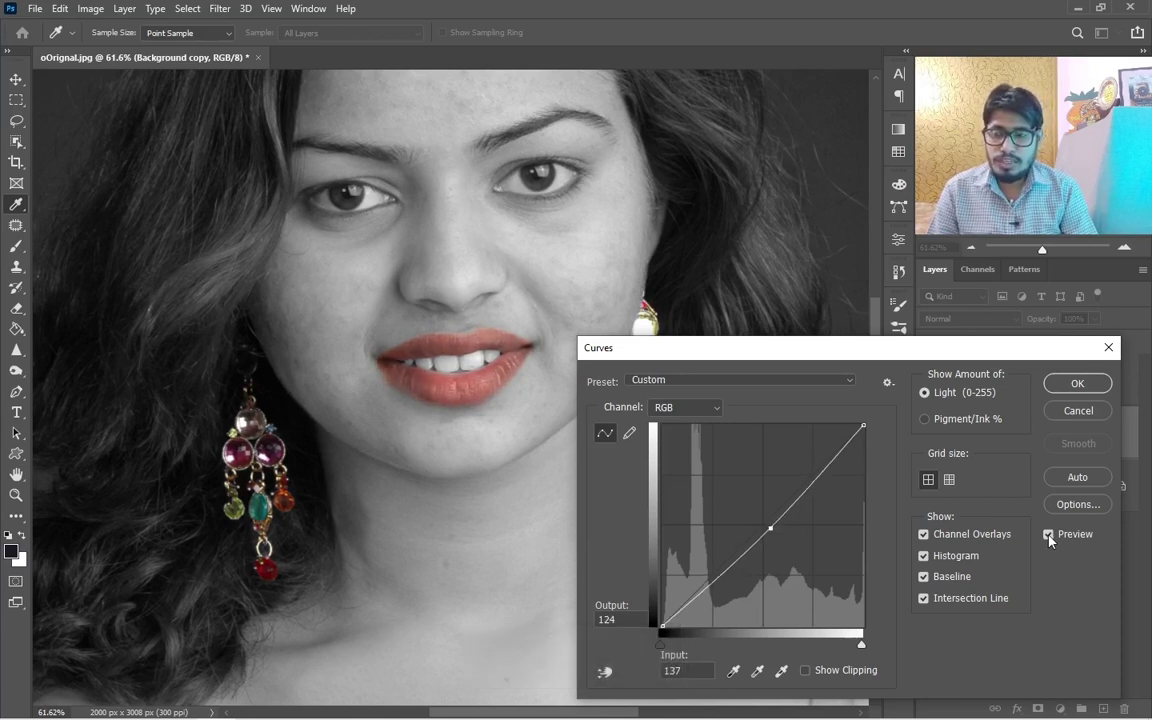
left_click(1053, 538)
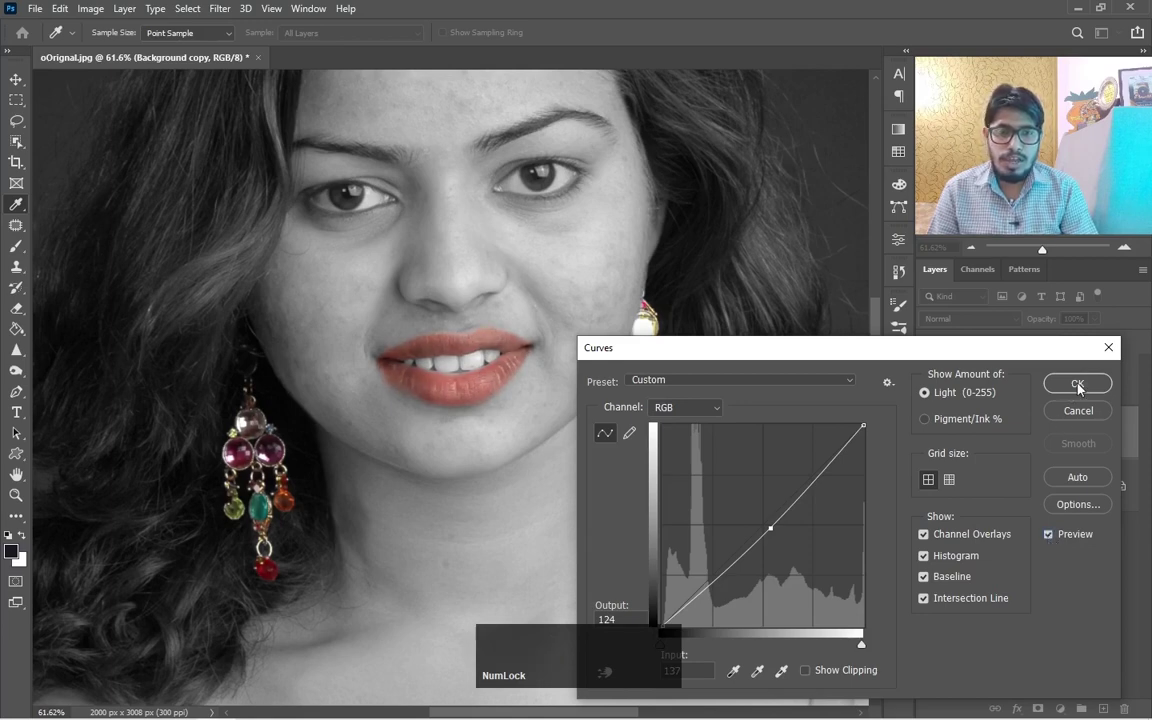
Toggle visibility of the upper layers to check erased areas, then duplicate the Background layer again.
left_click(1082, 385)
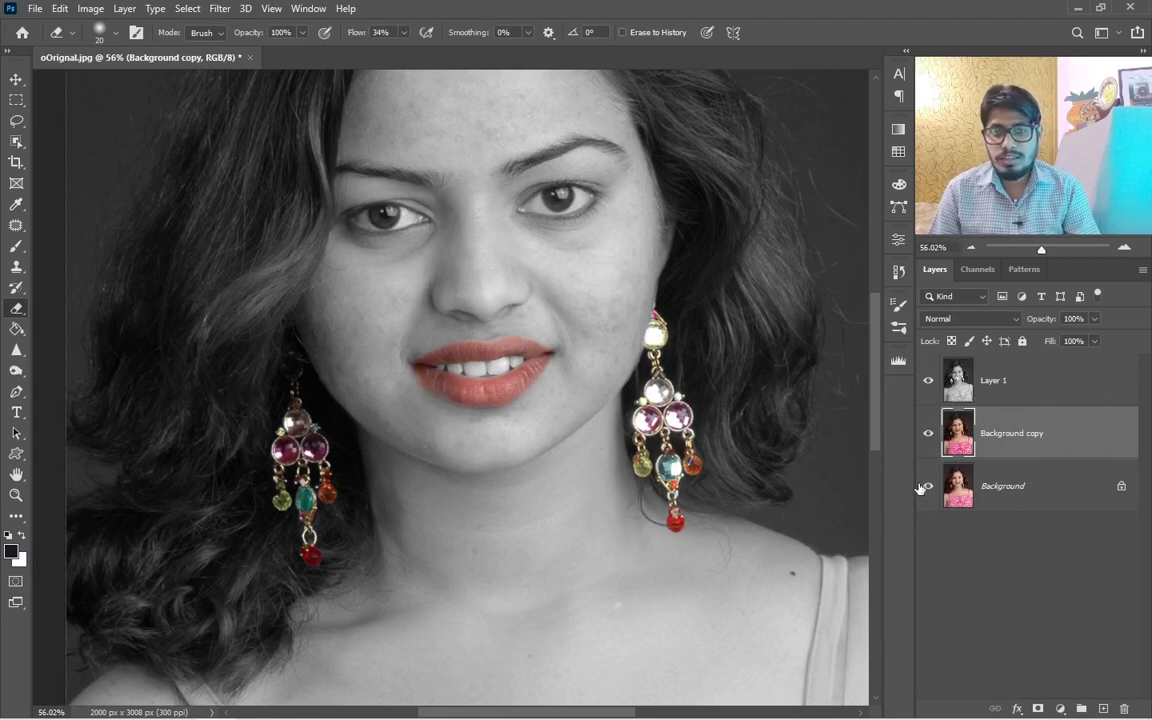
left_click(930, 484)
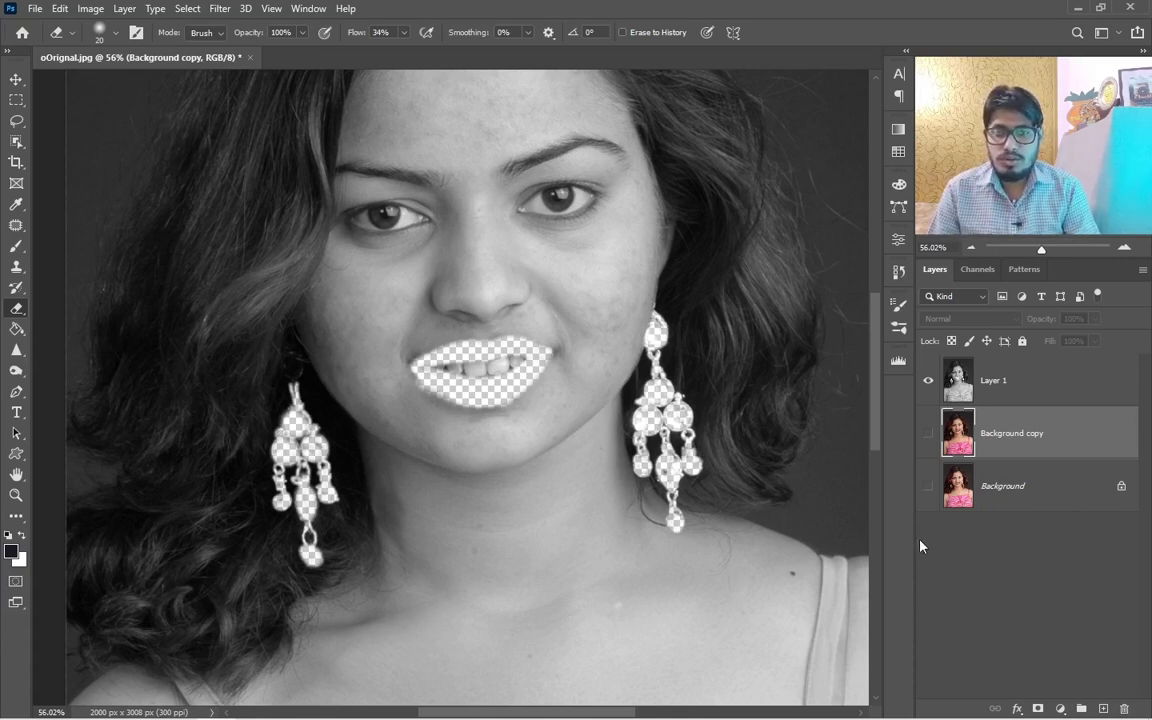
left_click(931, 486)
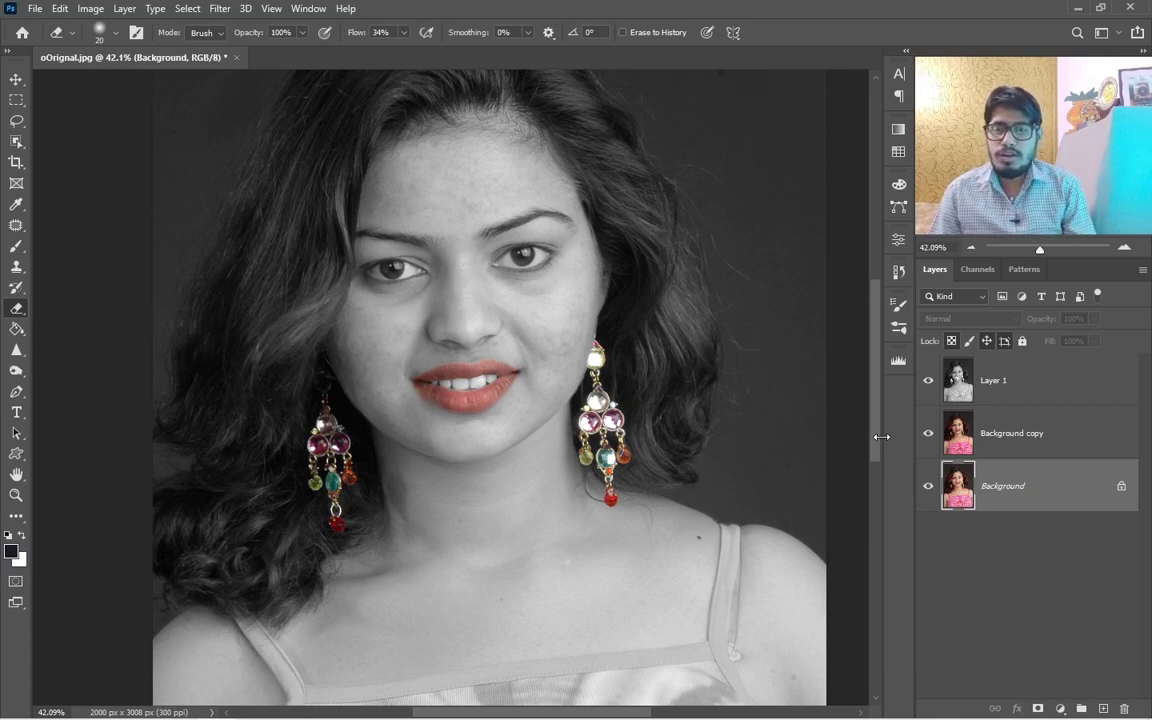
left_click(934, 430)
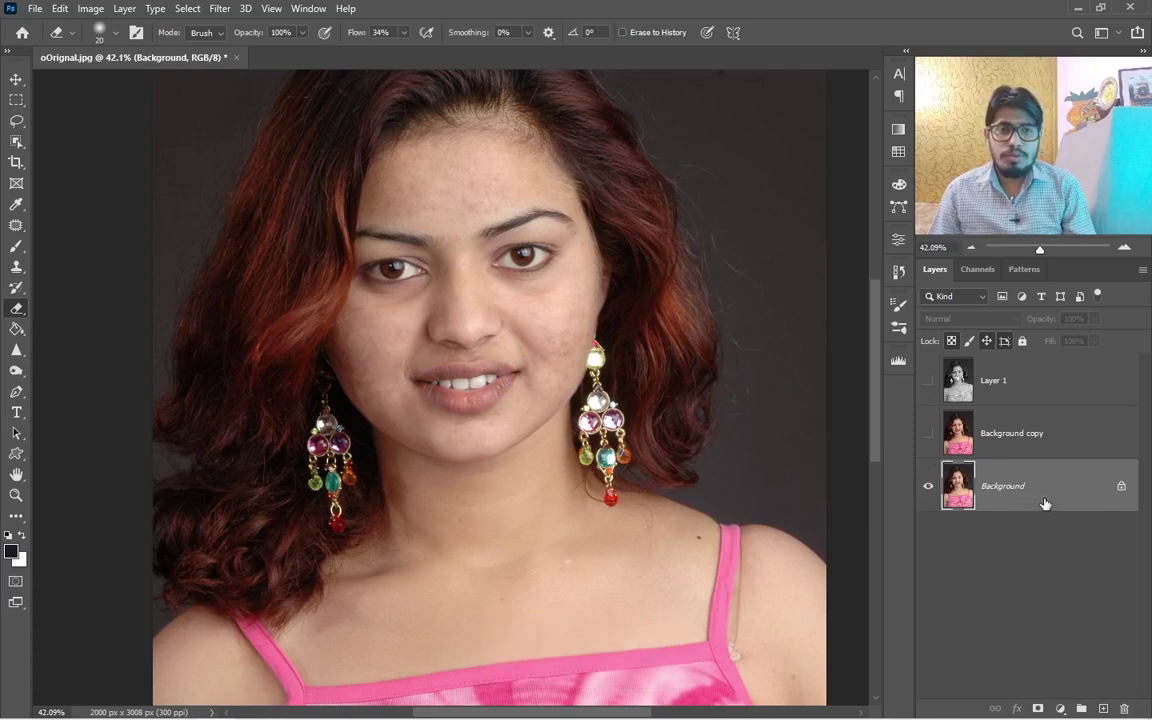
key("ctrl+Num_Lock")
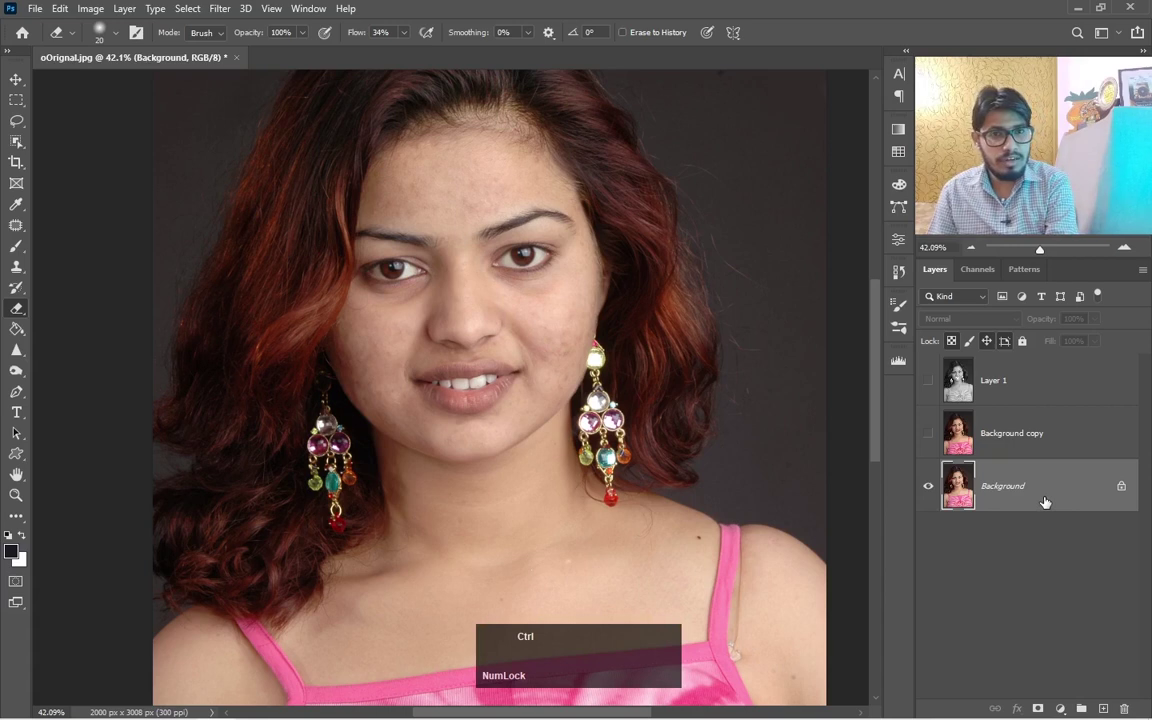
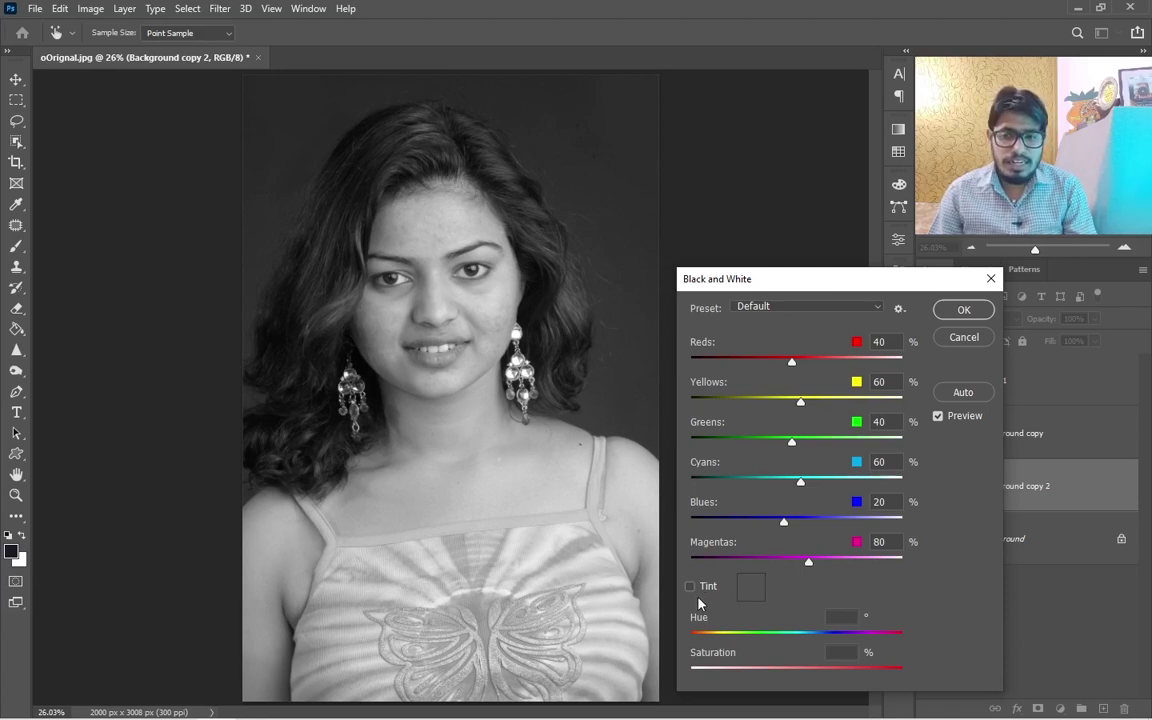
Enable Tint in the Black and White dialog and set the hue to a blue shade of 221.
key("F1")
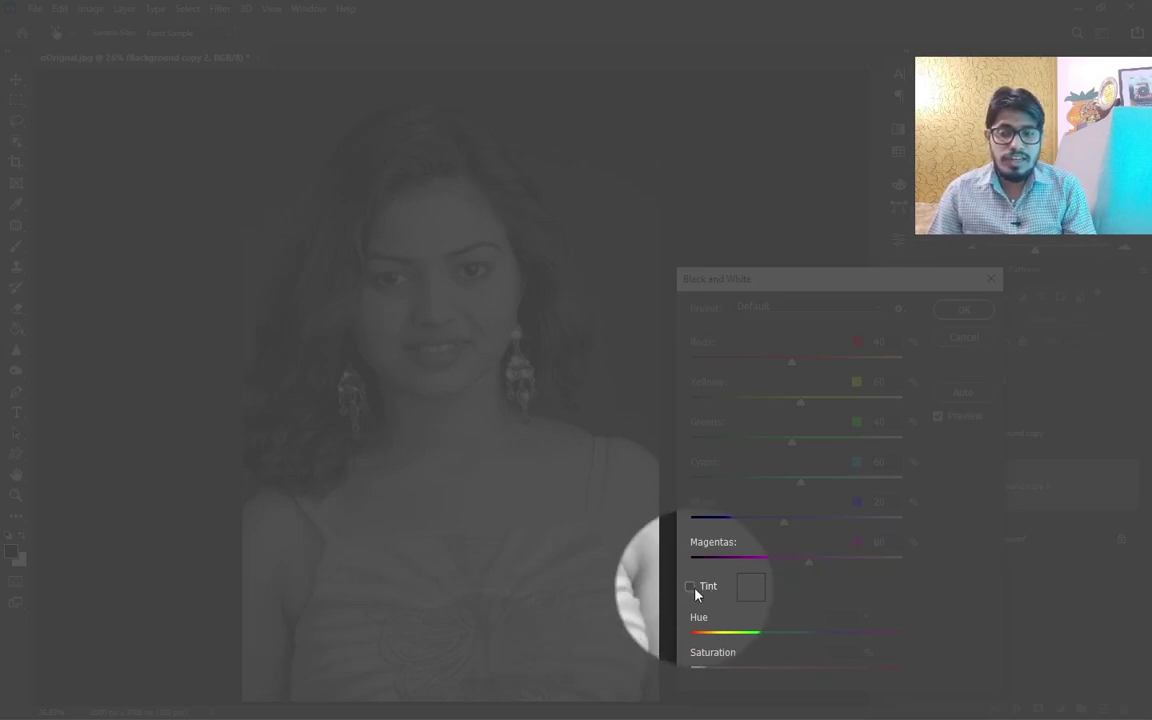
key("F1")
left_click(696, 588)
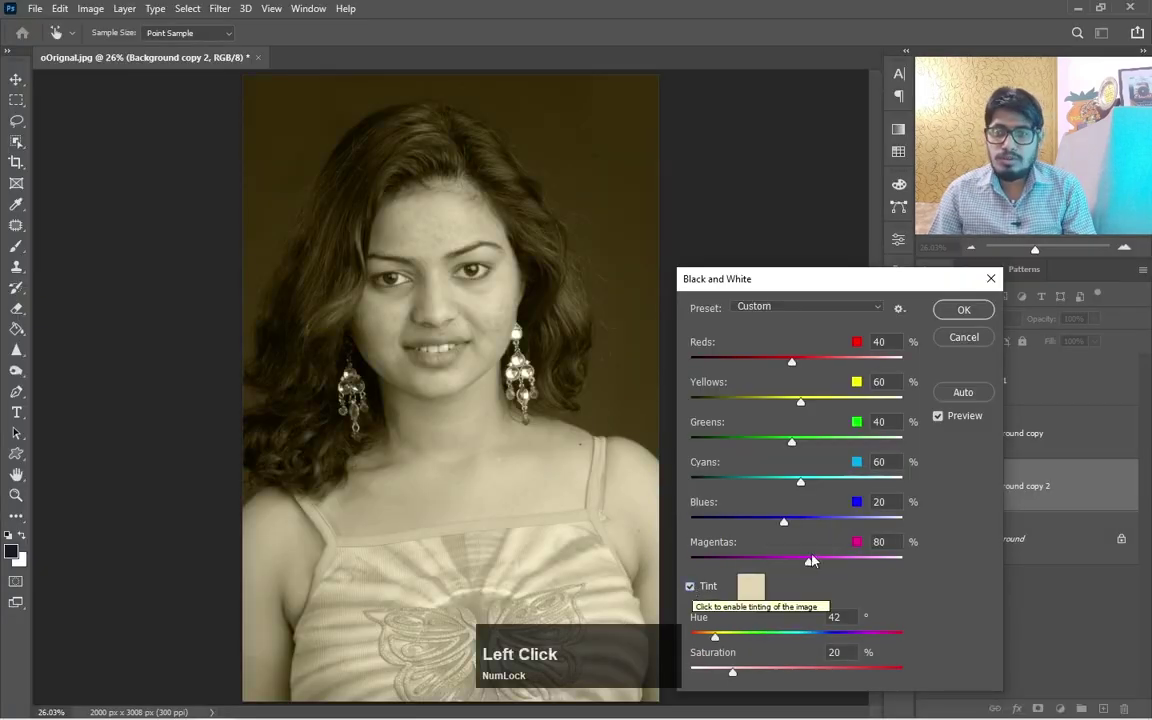
left_click(810, 283)
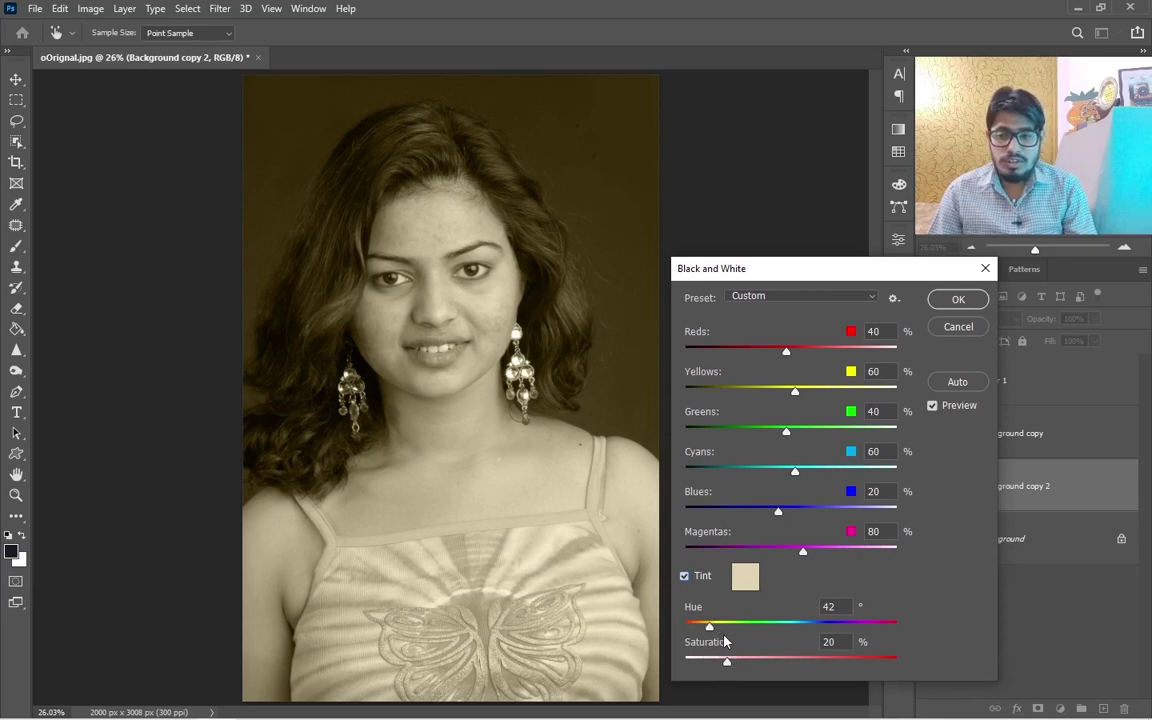
left_click(715, 627)
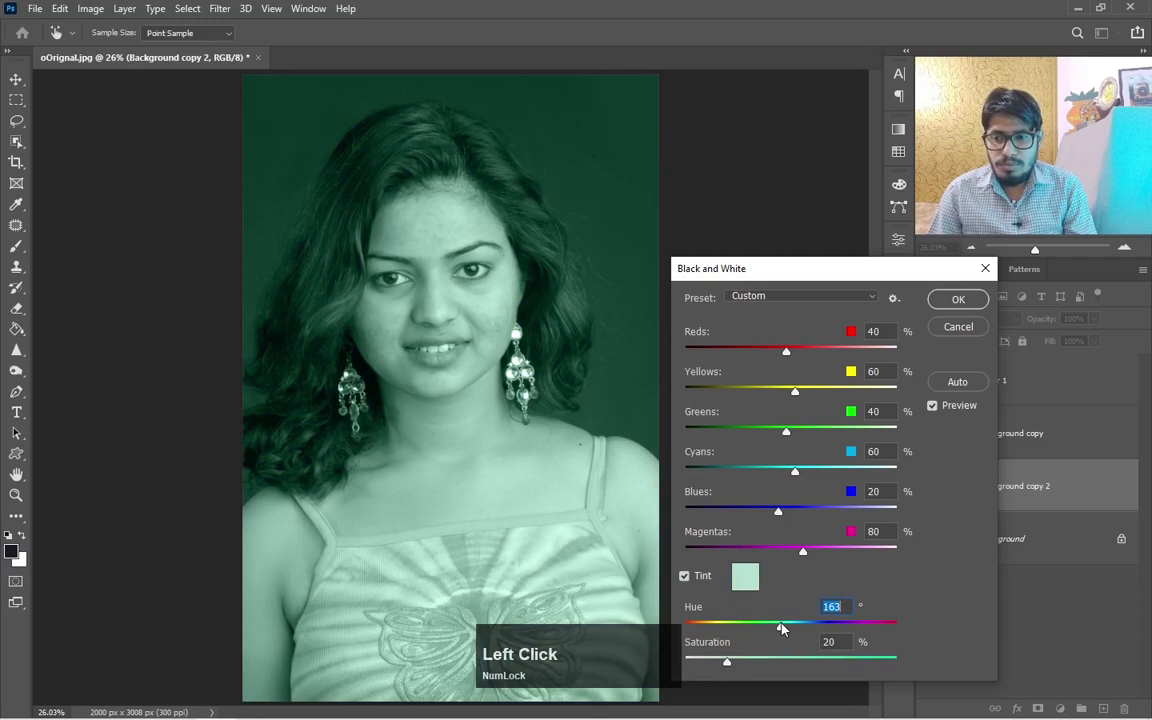
key("F1")
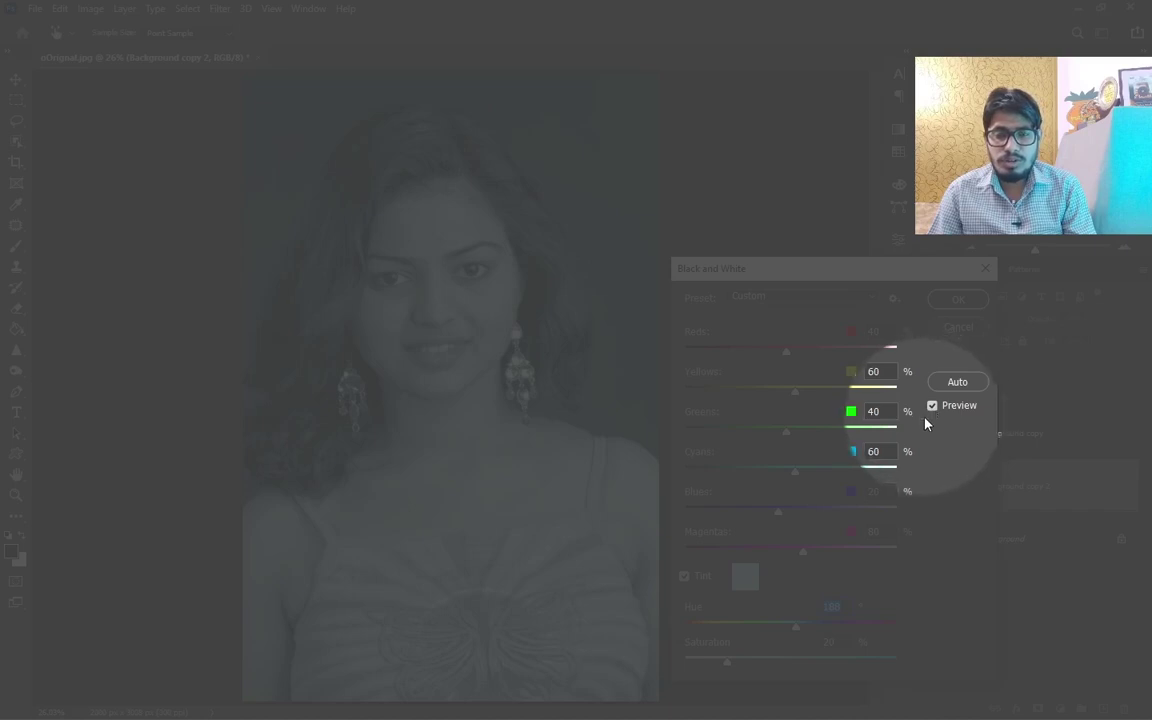
key("F1")
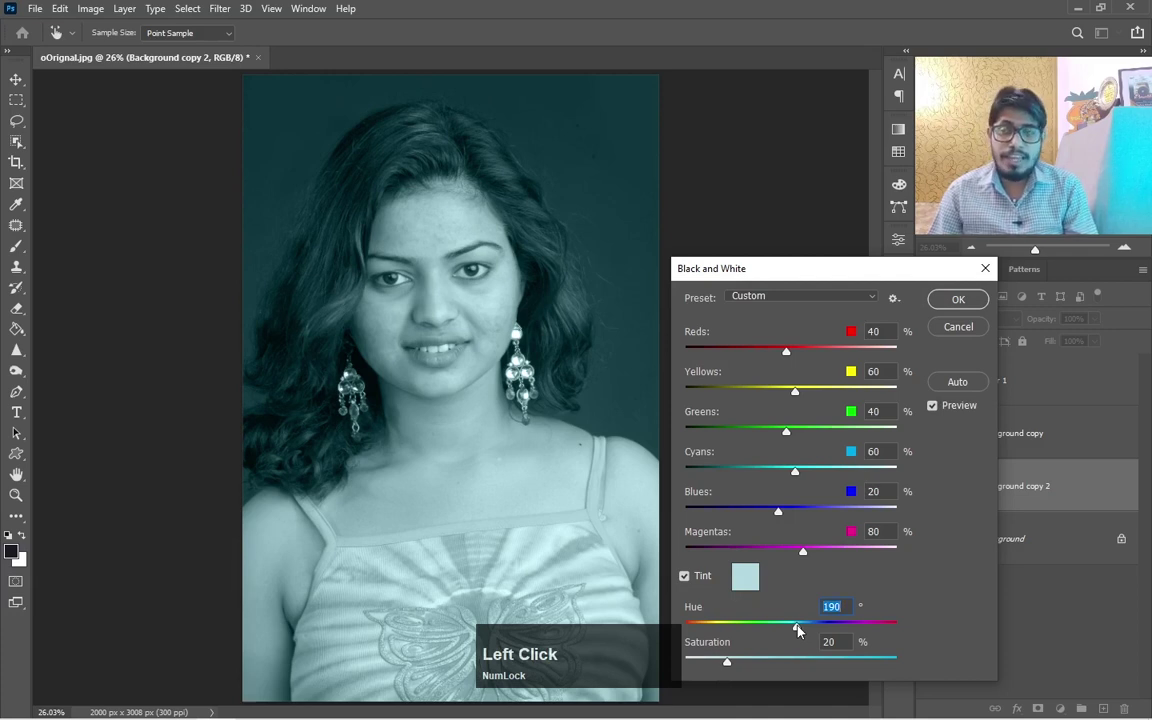
left_click(802, 629)
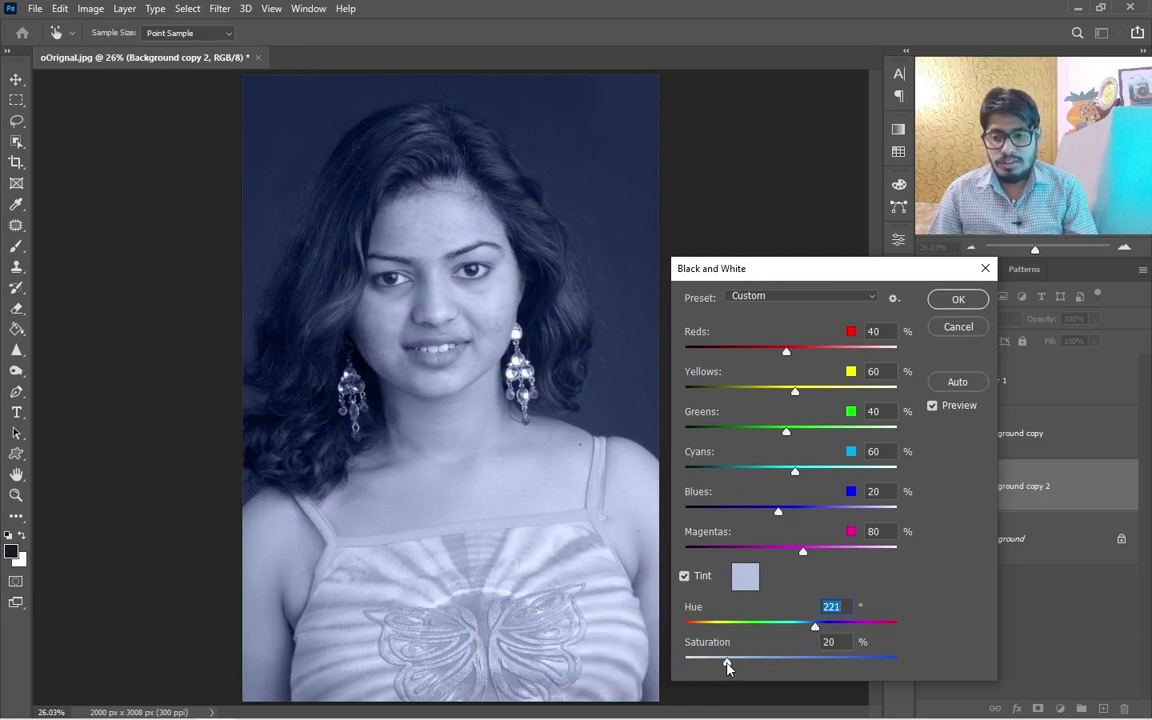
Set the tint saturation to a subtle 27 and keep the Reds value at 40.
left_click(731, 666)
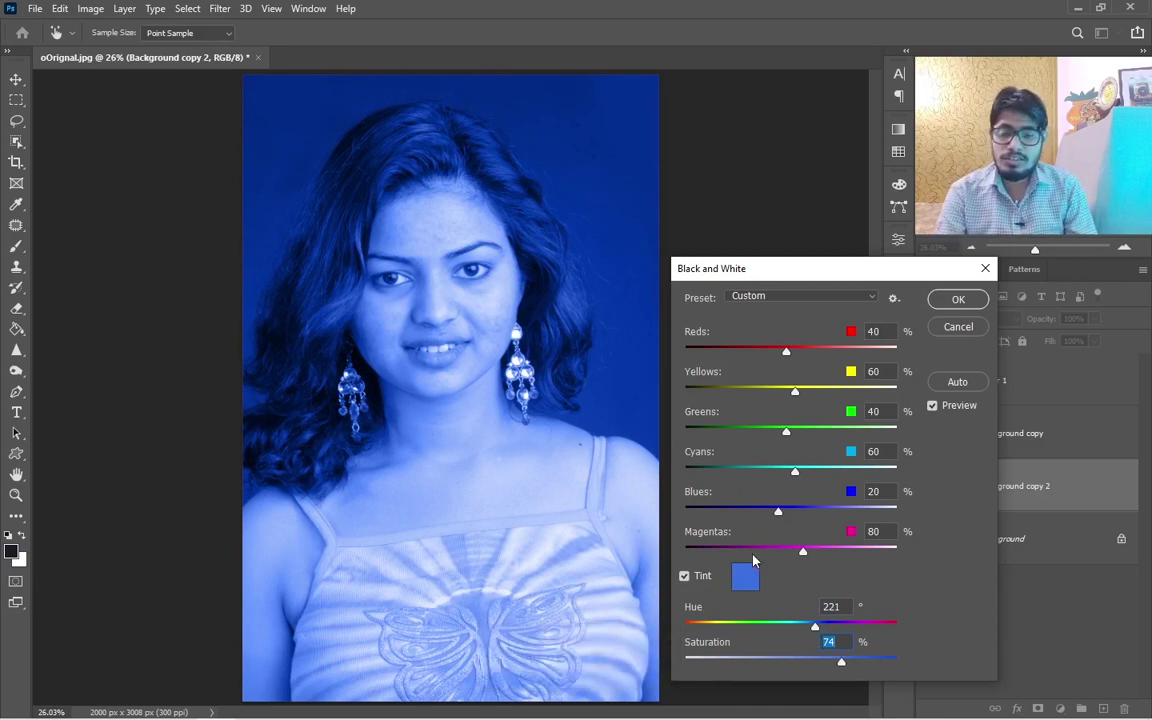
left_click(845, 664)
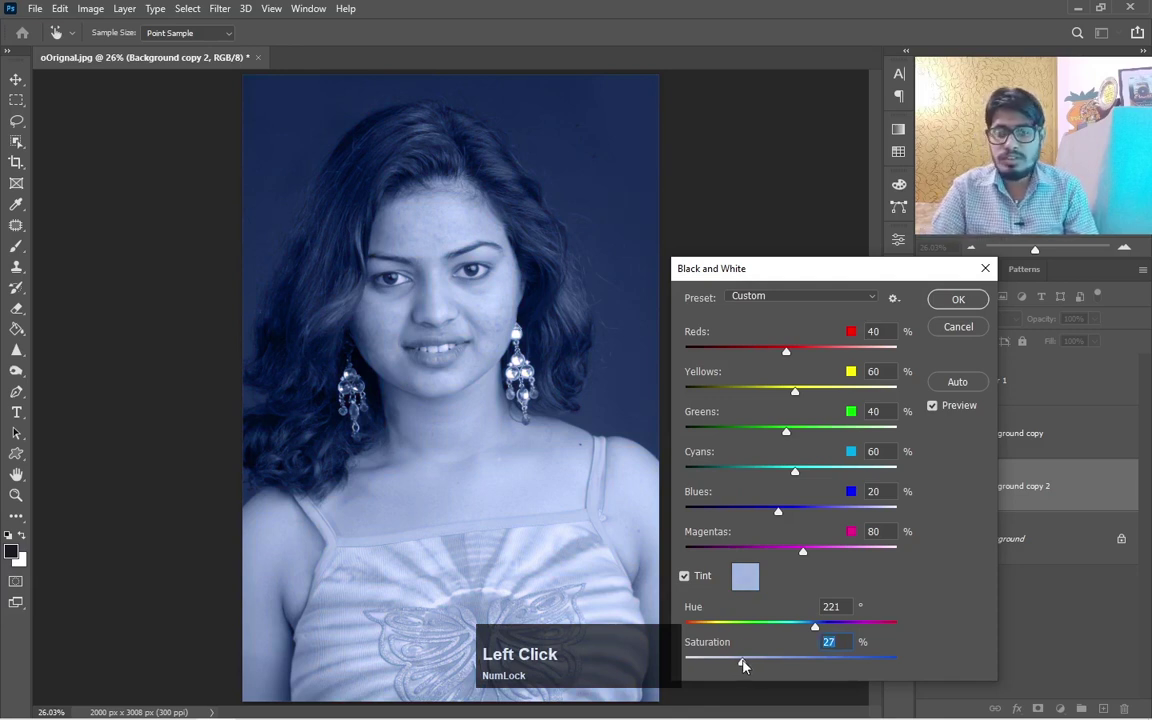
key("z")
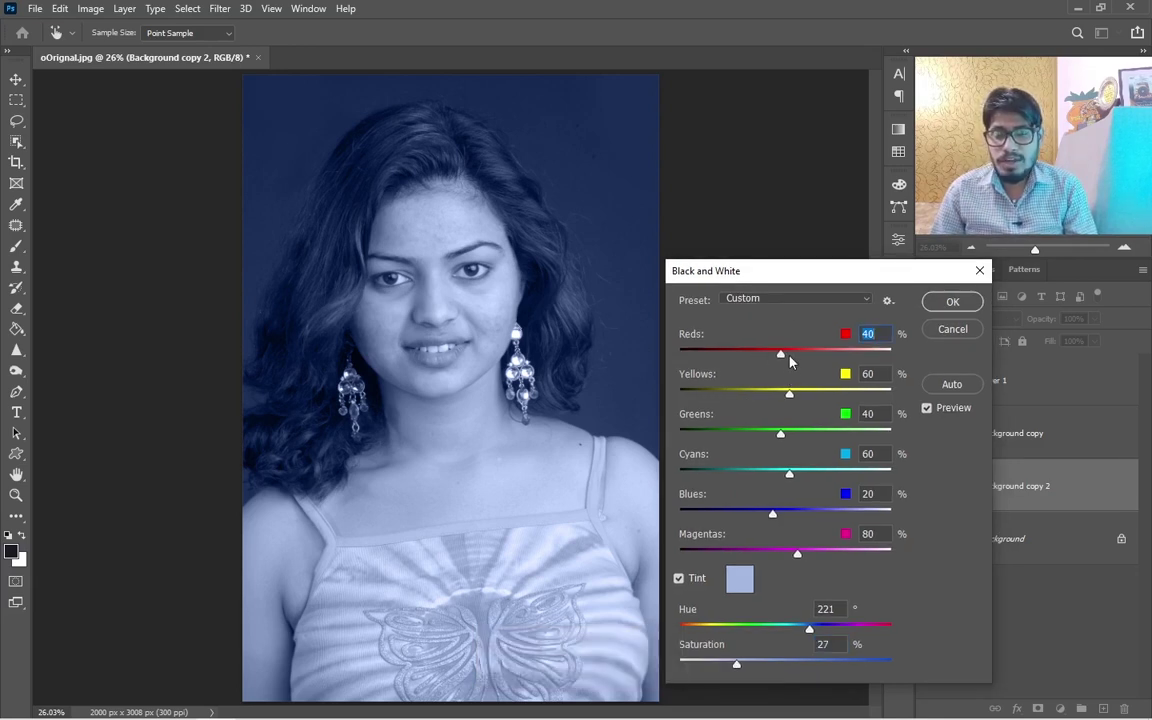
left_click(786, 358)
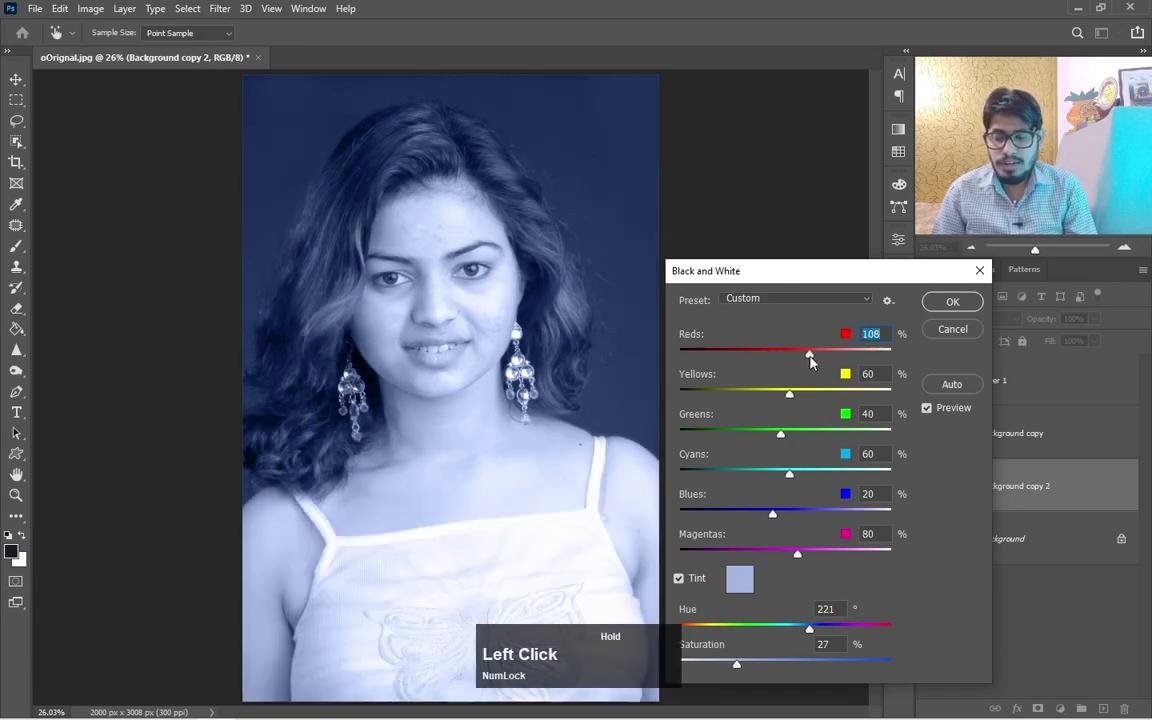
key("ctrl+z")
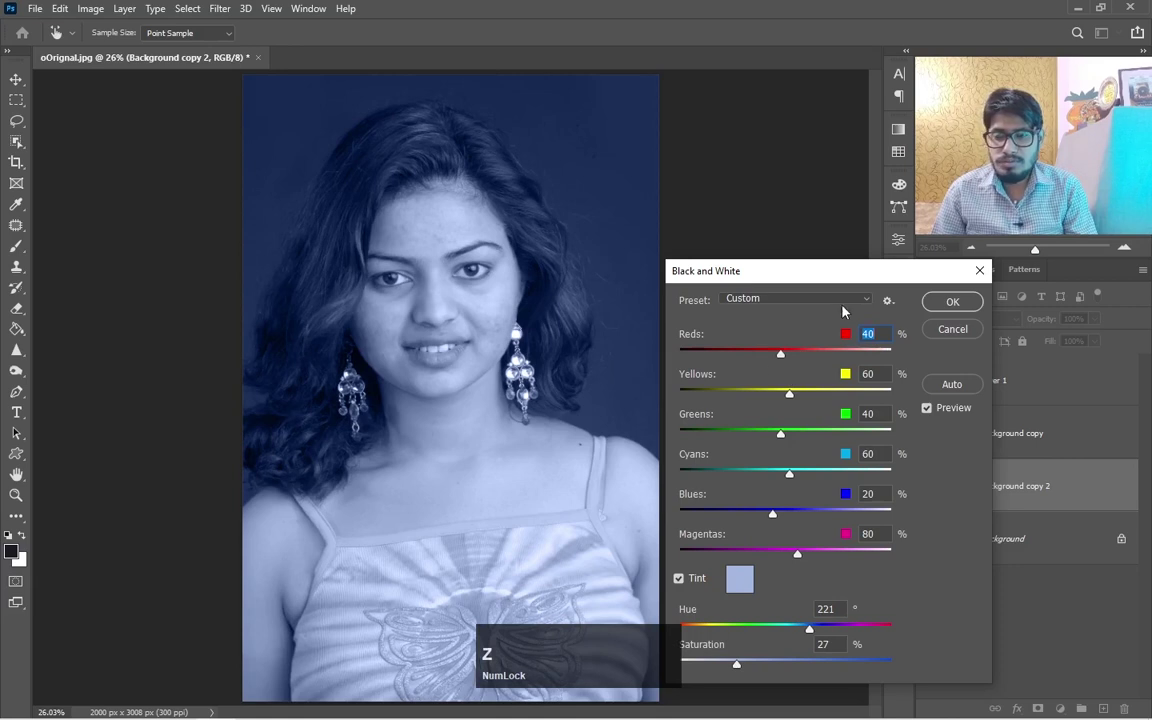
left_click(839, 281)
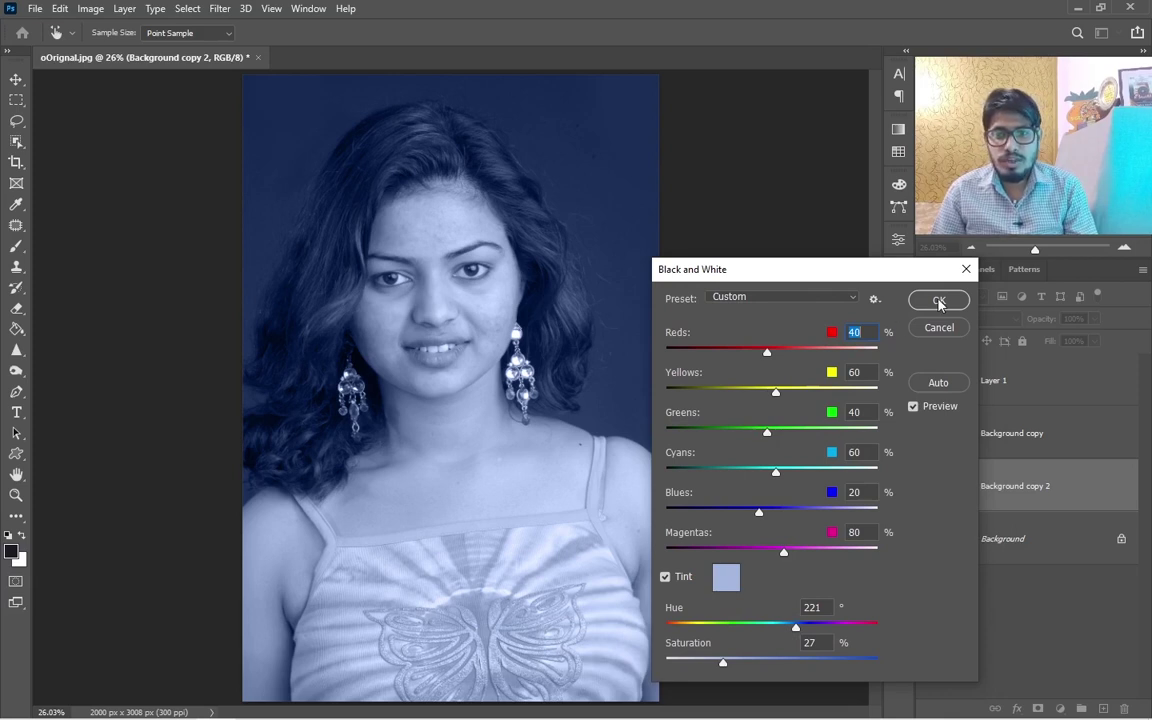
left_click(943, 301)
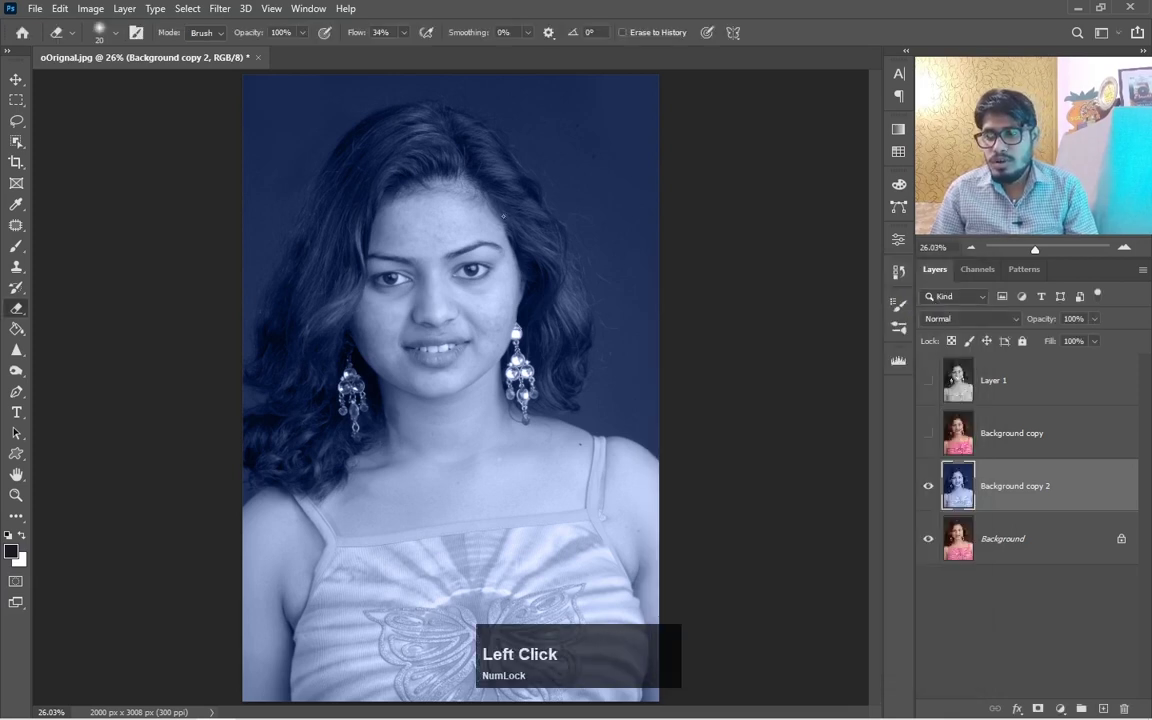
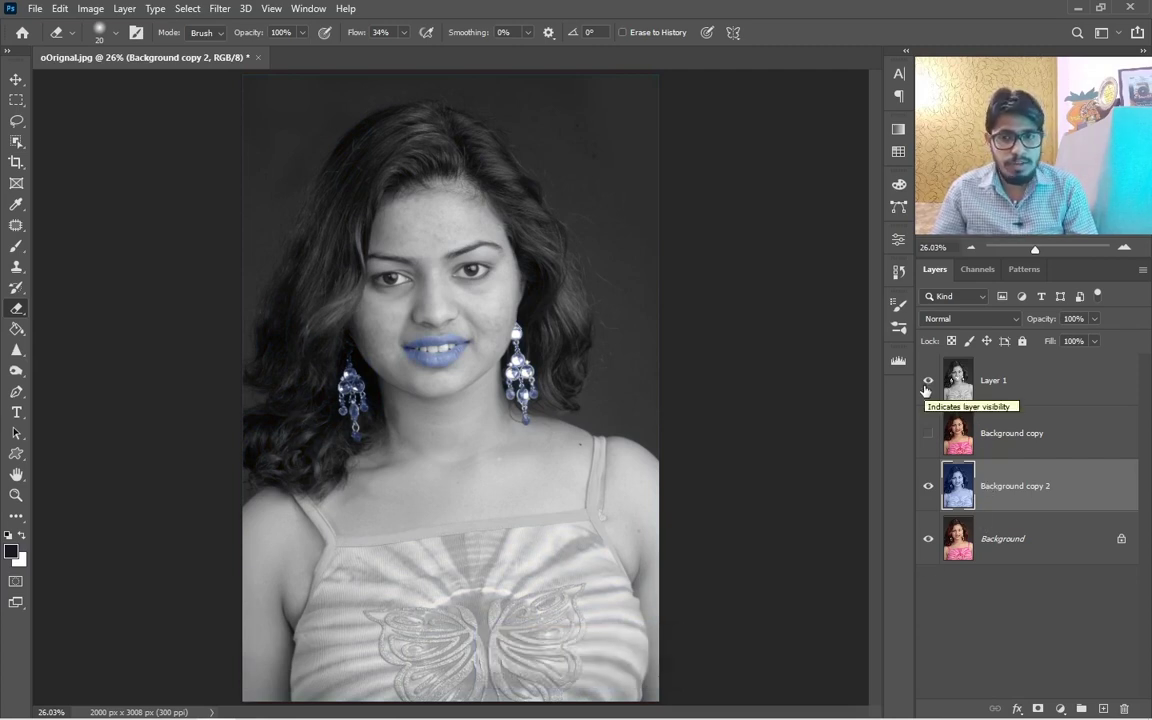
left_click(927, 434)
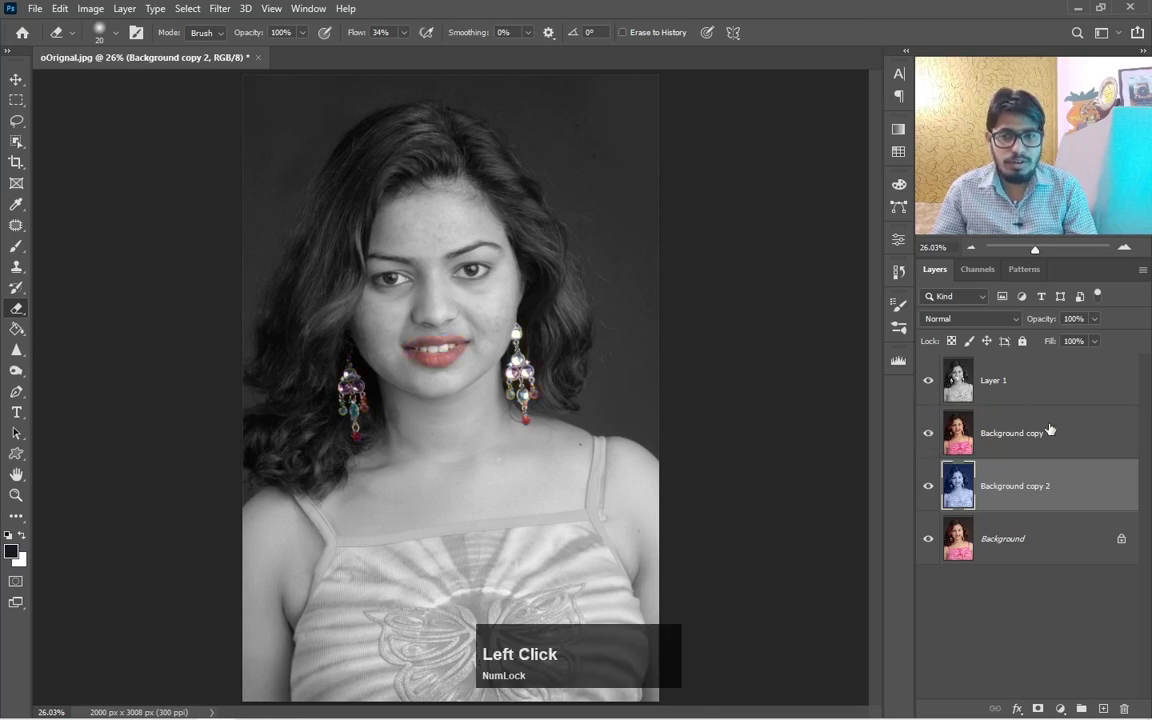
left_click(930, 430)
left_click(928, 378)
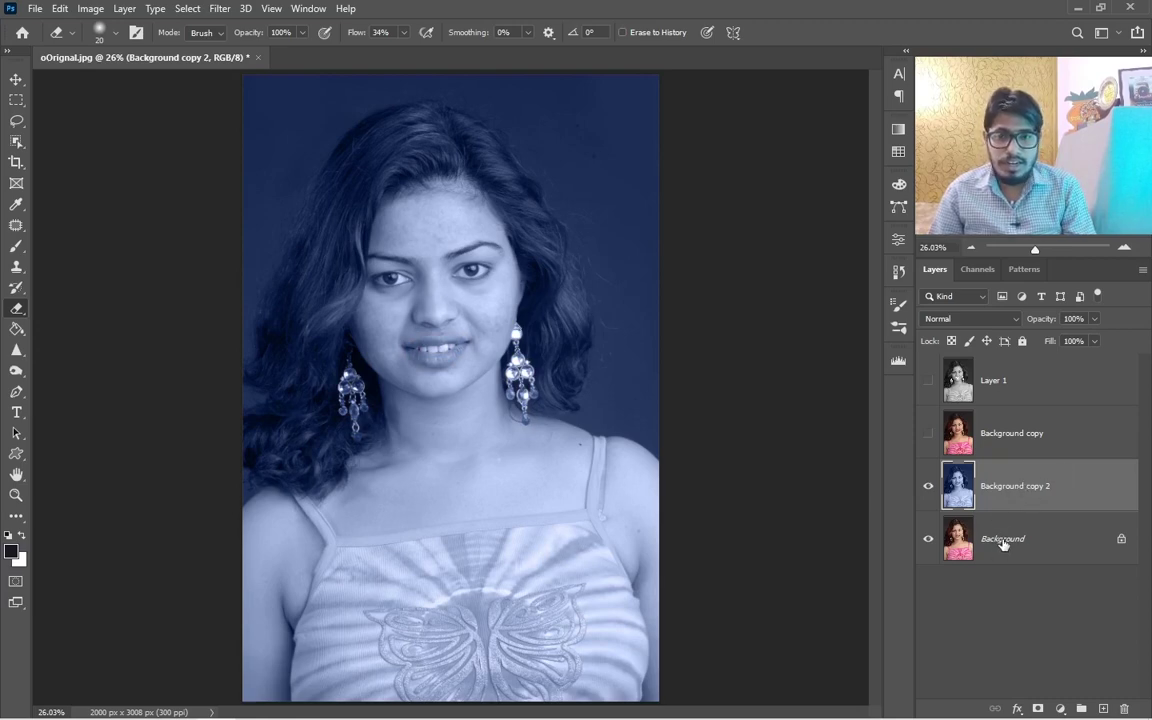
Zoom in on the right earring with the Eraser tool active on Background copy 2.
scroll("up", 3)
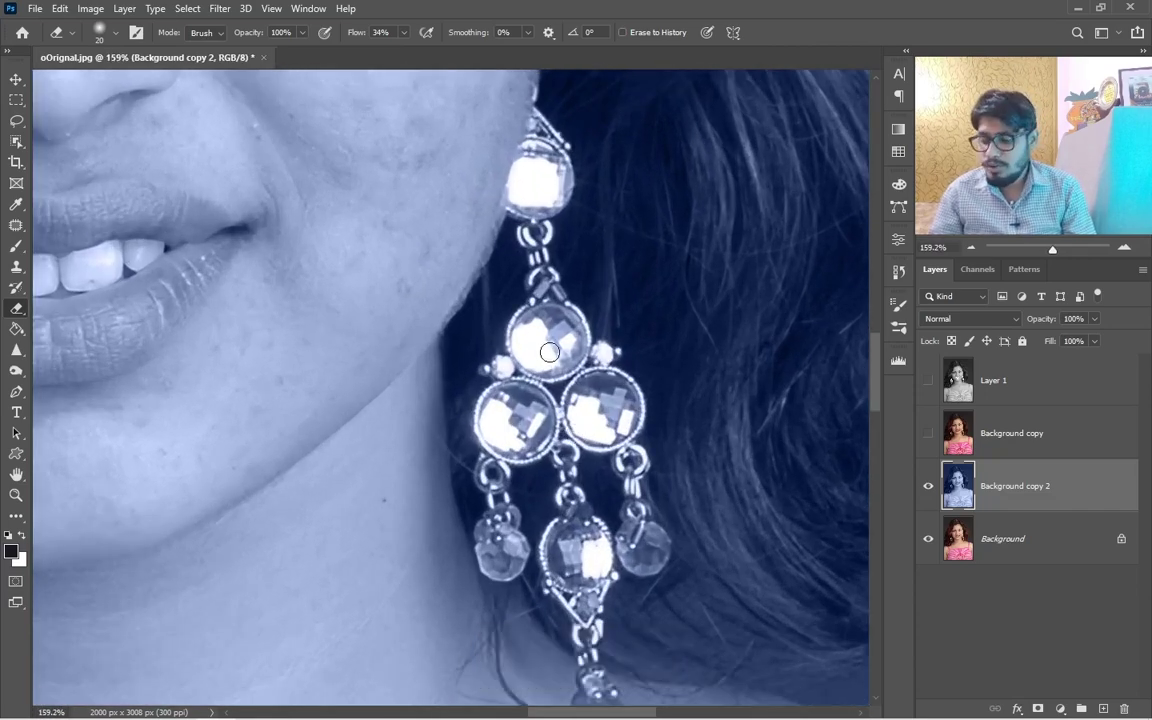
key("e")
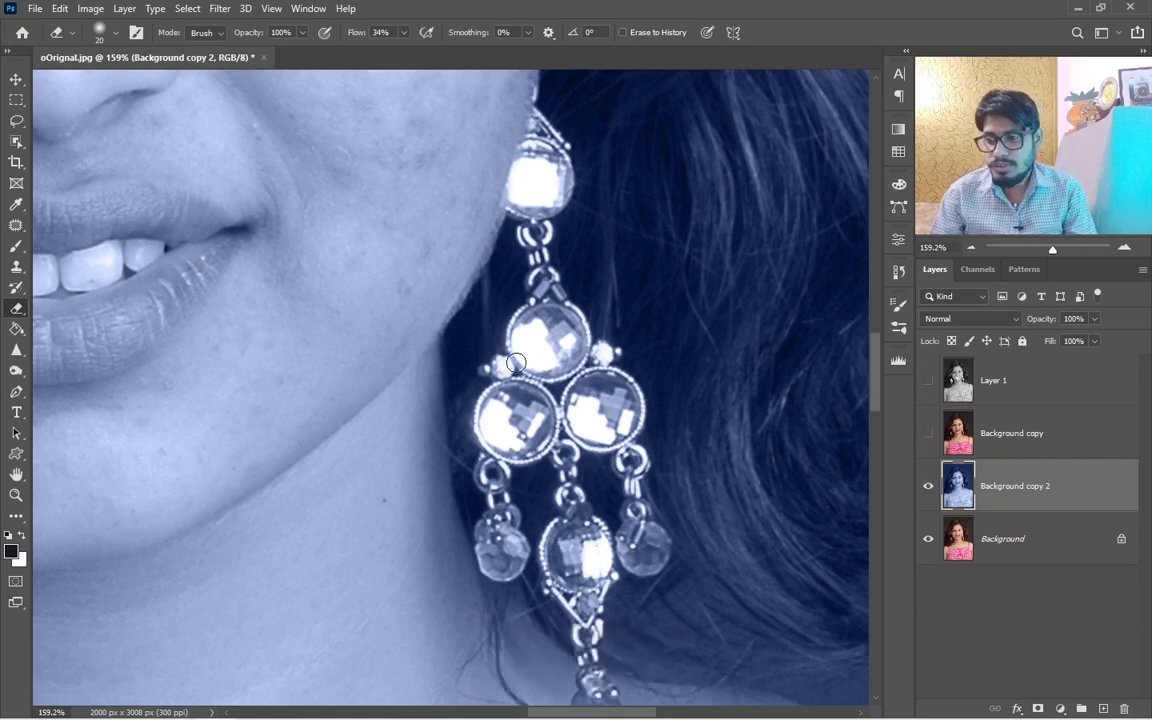
scroll("up", 3)
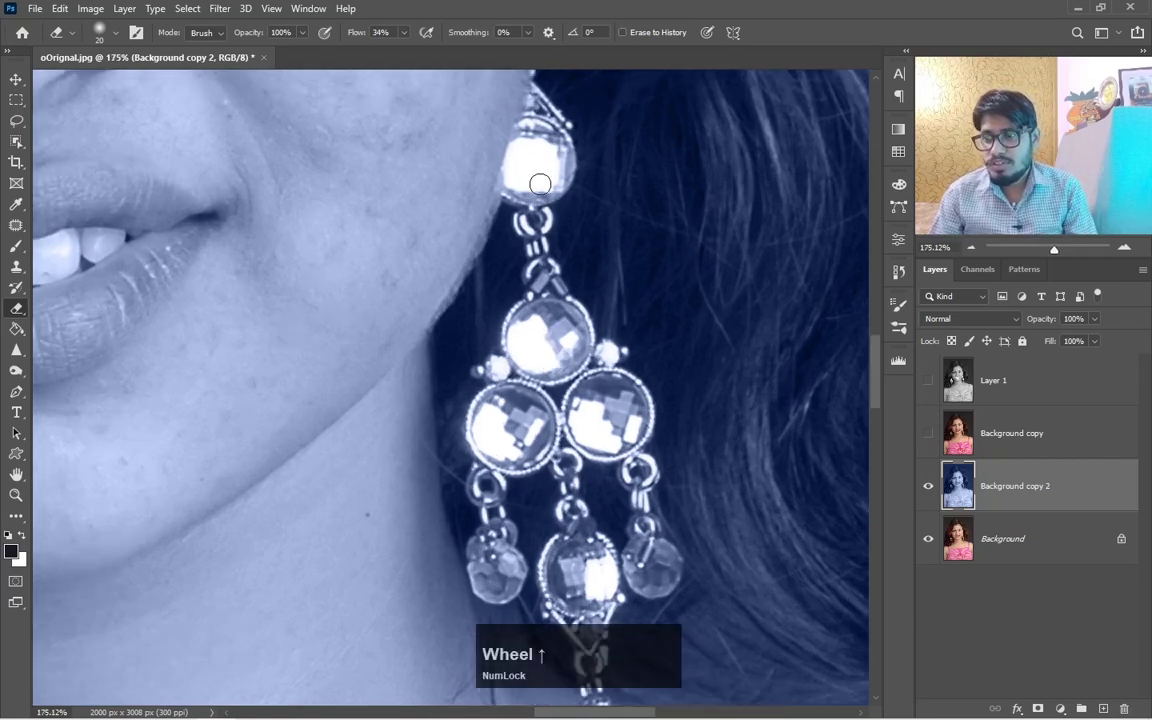
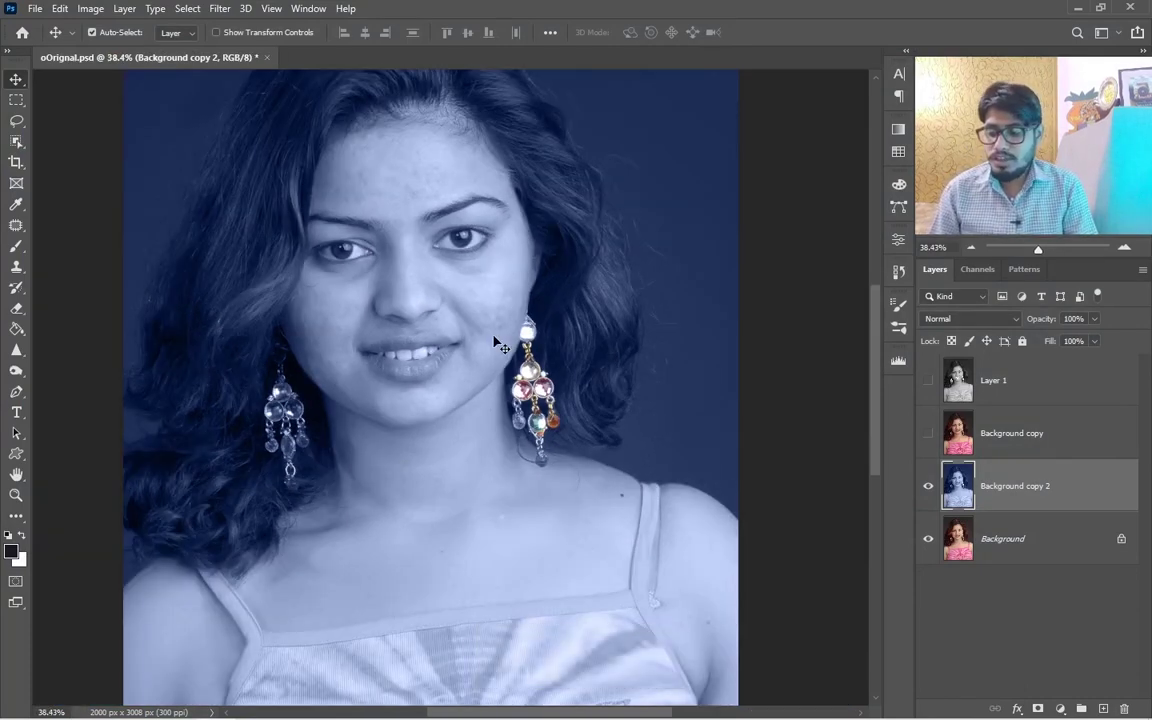
Begin Save As of the portrait with the file format set to JPEG.
left_click(35, 13)
left_click(98, 203)
key("F1")
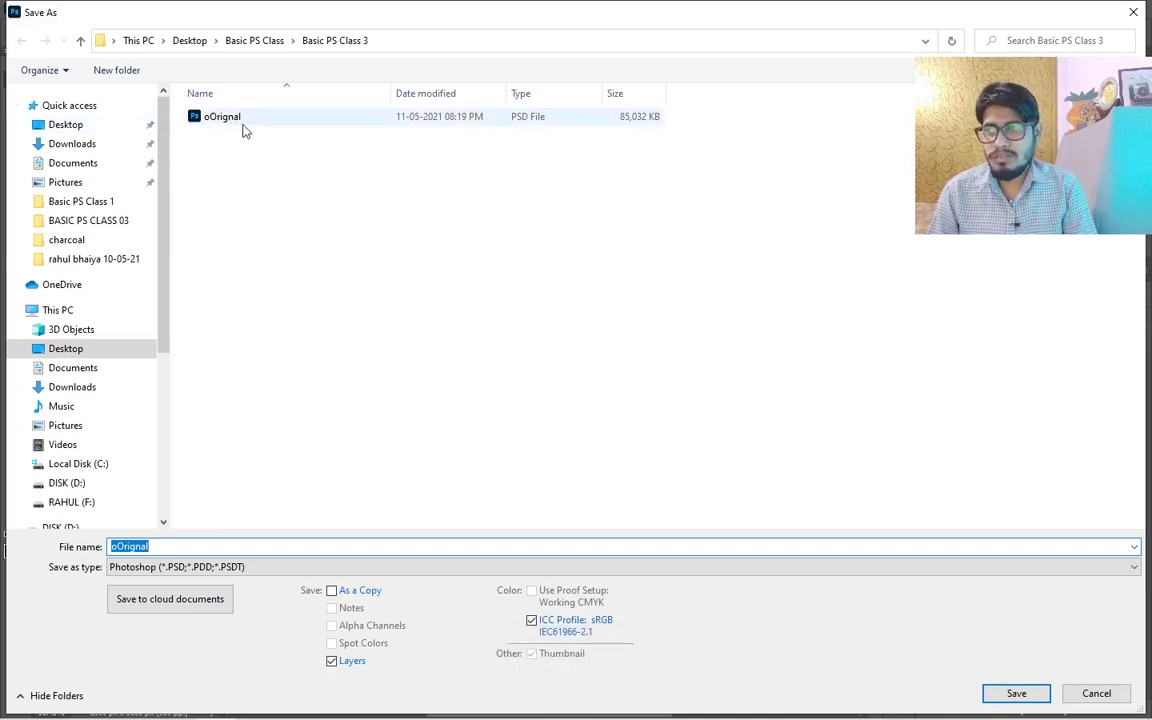
key("F1")
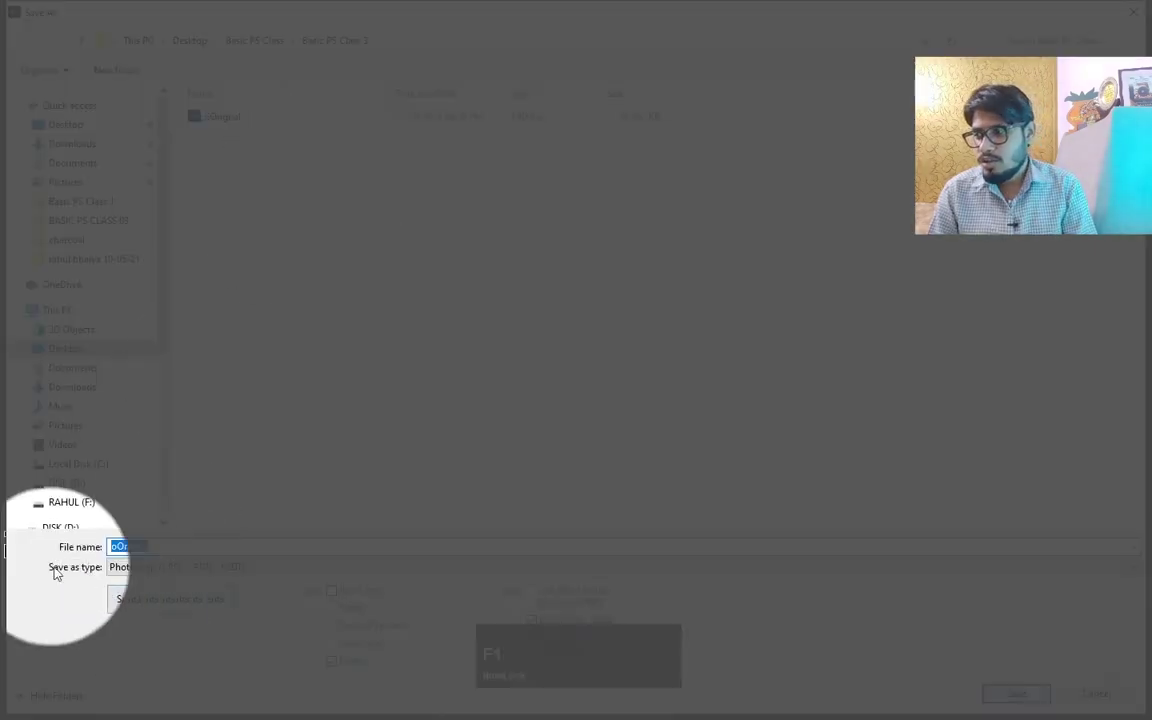
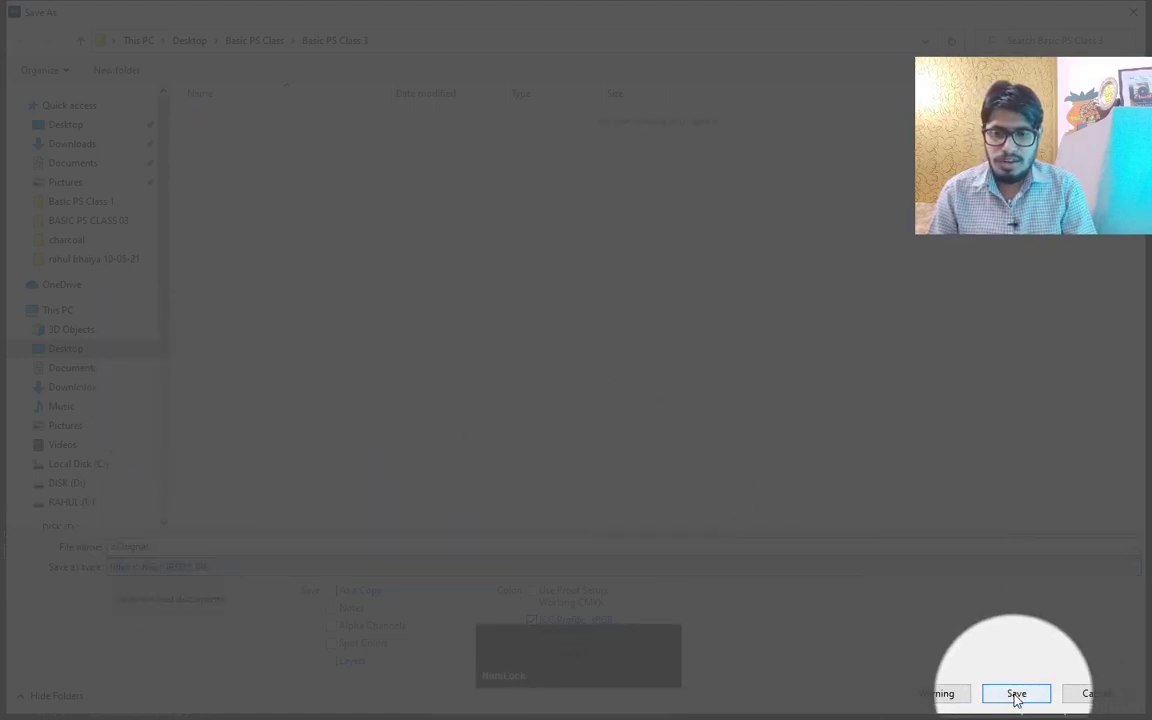
Save the JPEG at Quality 12 (Maximum) with Baseline format.
left_click(1019, 693)
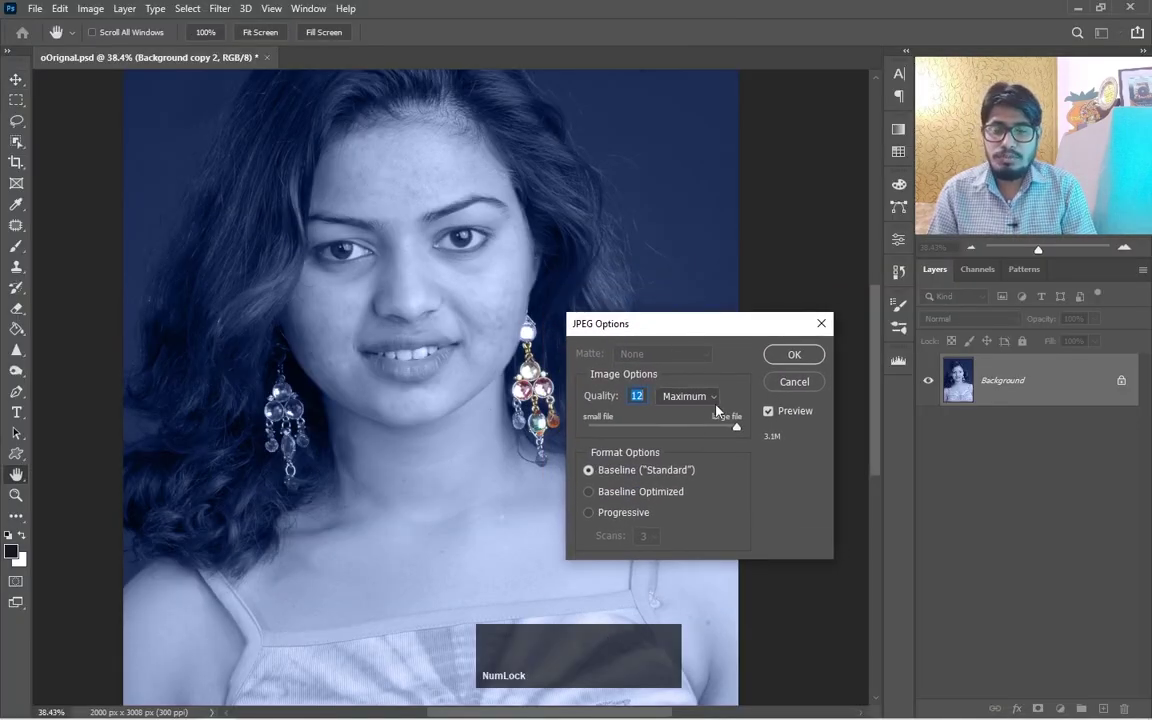
left_click(726, 321)
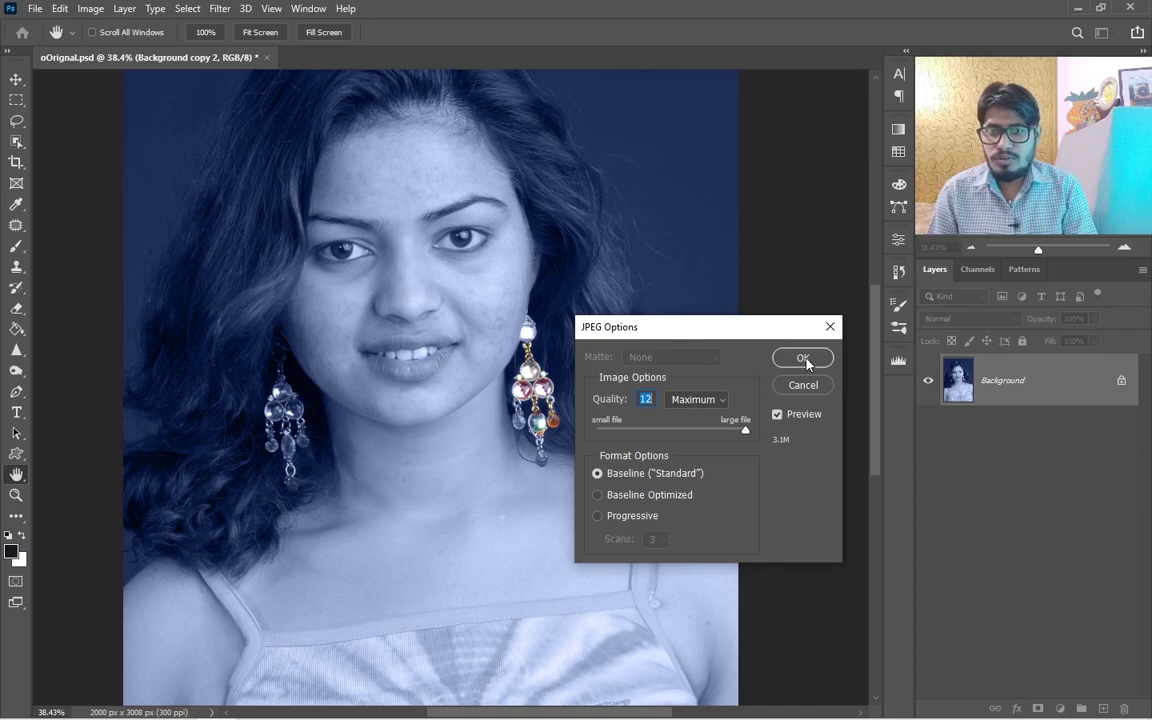
left_click(811, 360)
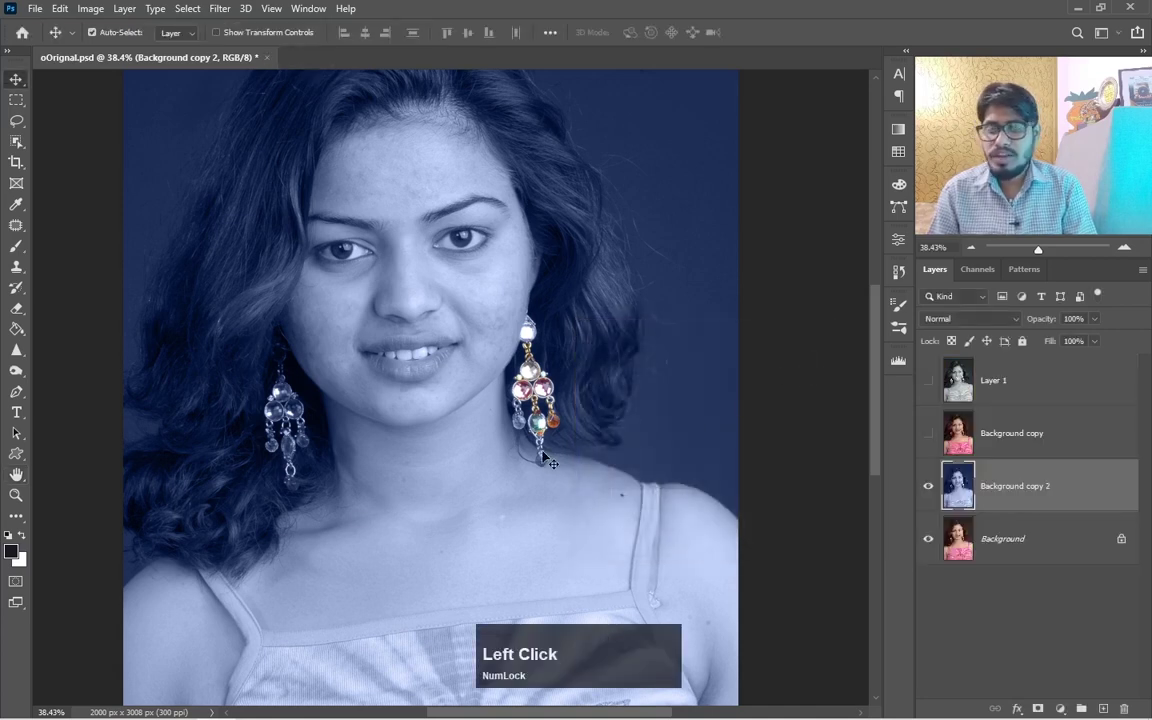